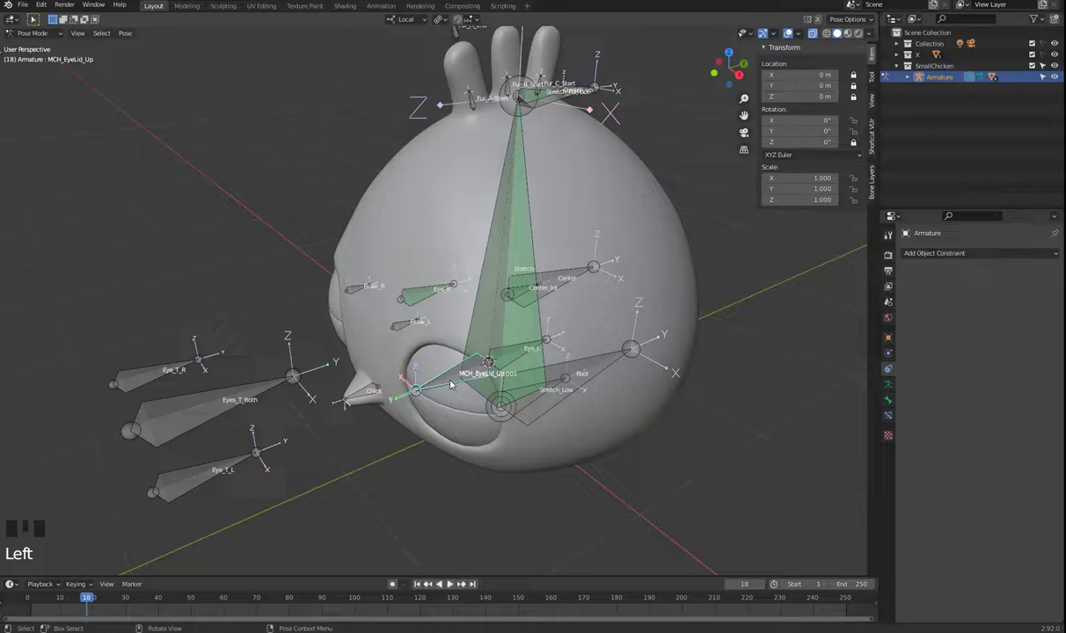
View the chicken from the right side orthographic, zoomed and panned onto the eye.
click(450, 385)
drag(472, 455, 449, 438)
key(KP_1)
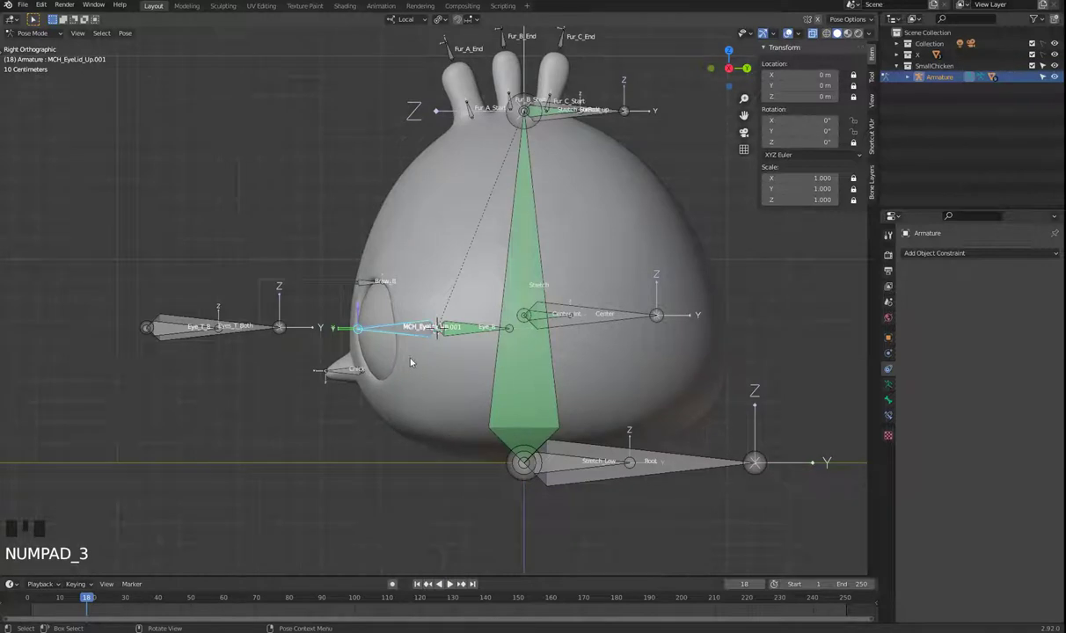
scroll(up, 3)
drag(385, 389, 420, 343)
click(421, 343)
click(436, 373)
Switch to Object Mode, select EyeLid_Up_L and show its Copy Rotation constraint.
key(Tab)
click(404, 336)
click(428, 335)
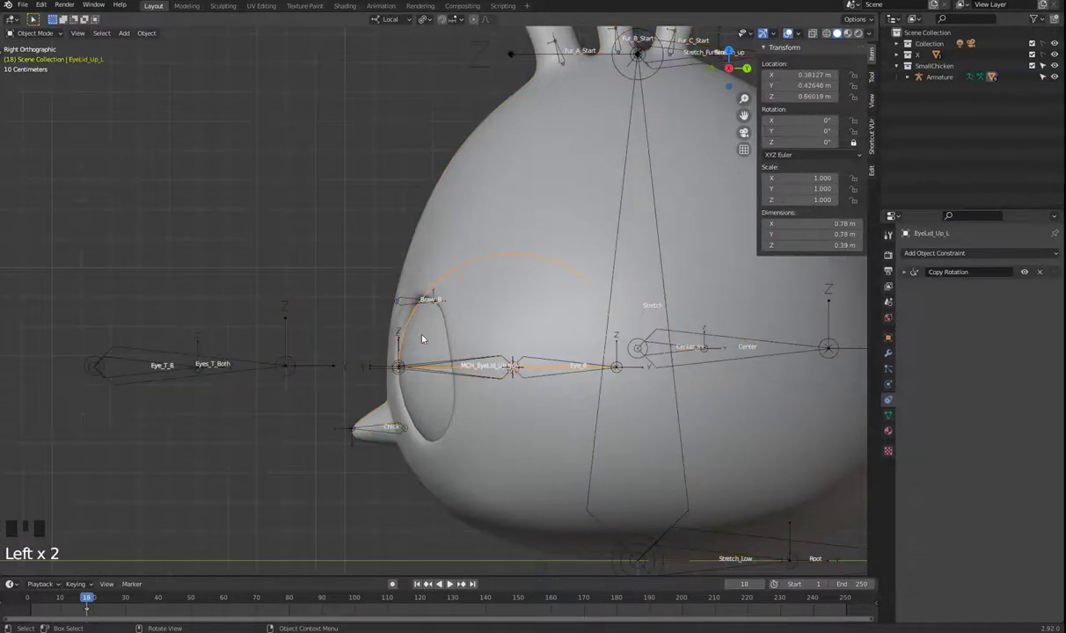
Select the Armature and zoom onto the duplicated MCH_EyeLid_Up.001 bone.
key(r)
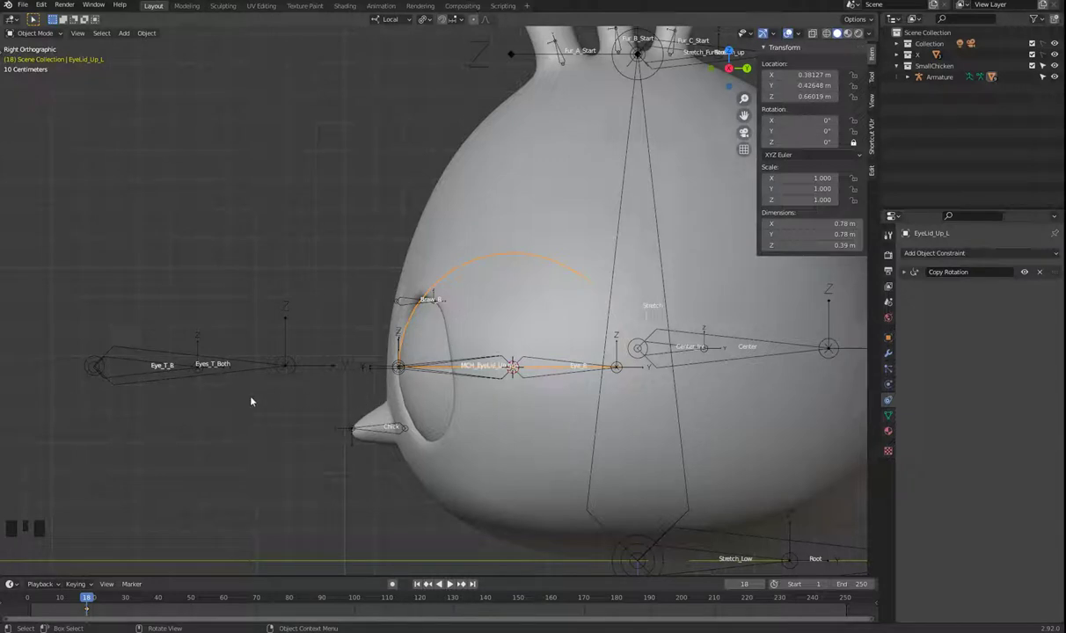
scroll(down, 3)
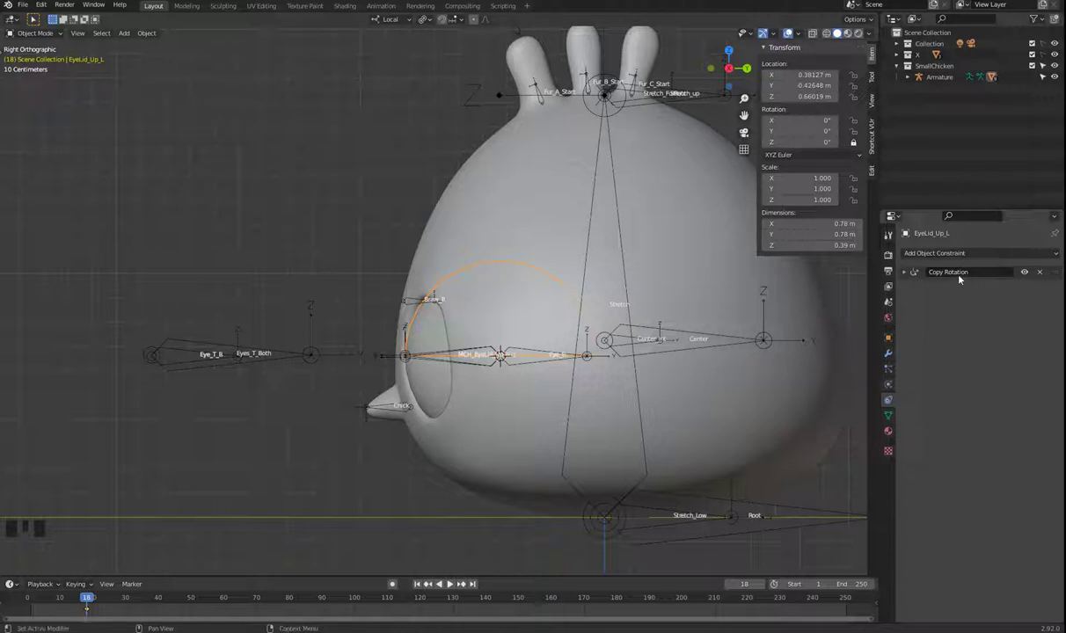
click(293, 417)
scroll(up, 3)
click(468, 409)
In armature Edit Mode rename the duplicated bone to EyeLid_Low, dropping the MCH prefix and .001 suffix.
key(Tab)
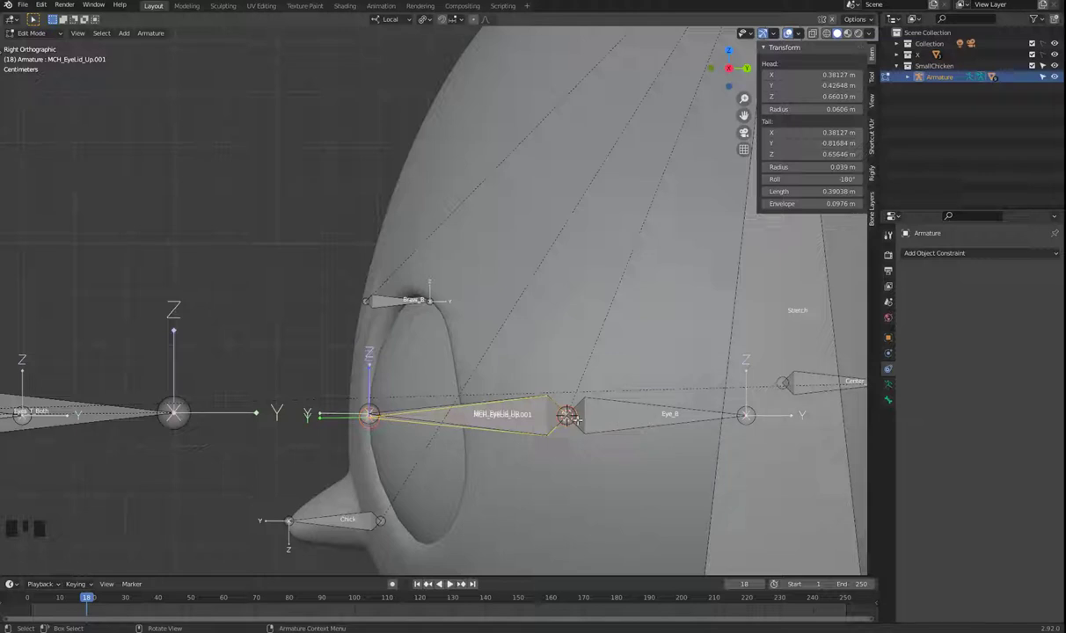
scroll(up, 3)
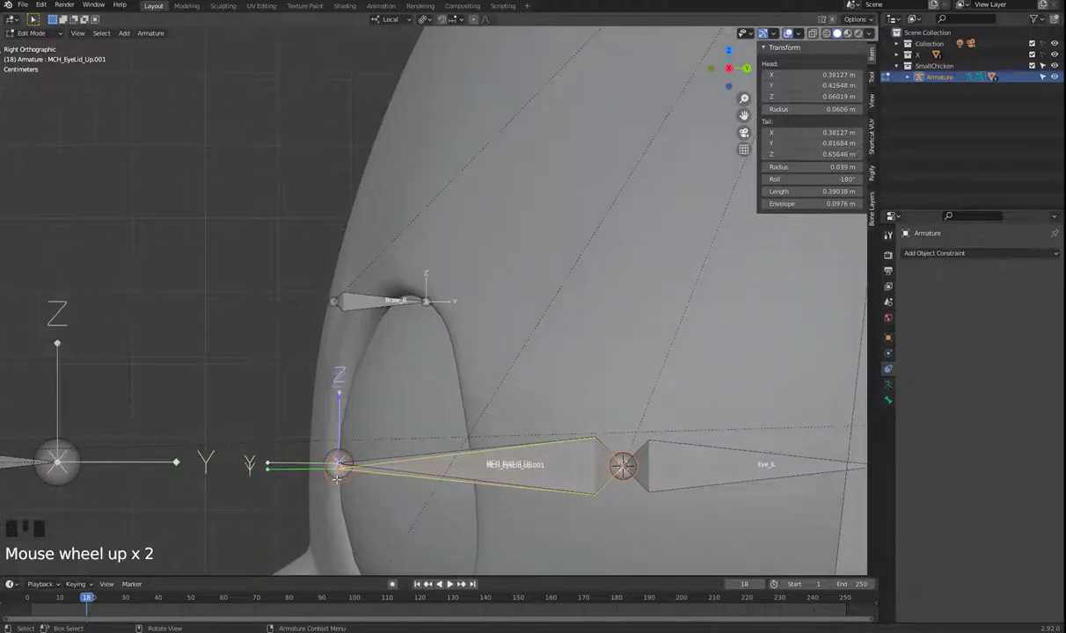
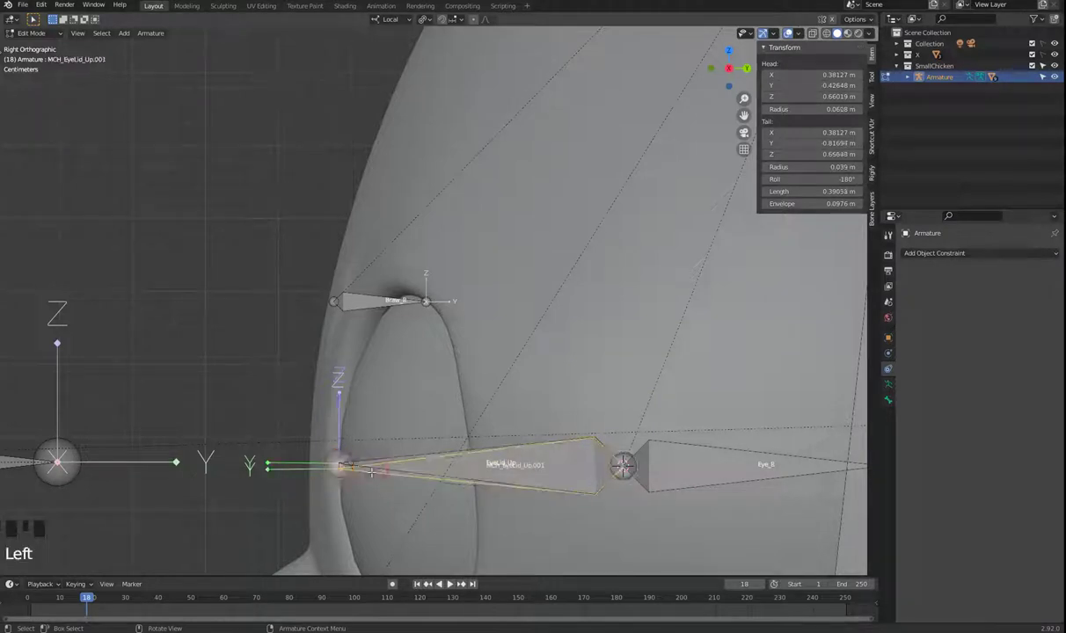
key(F2)
key(BackSpace)
key(BackSpace)
key(BackSpace)
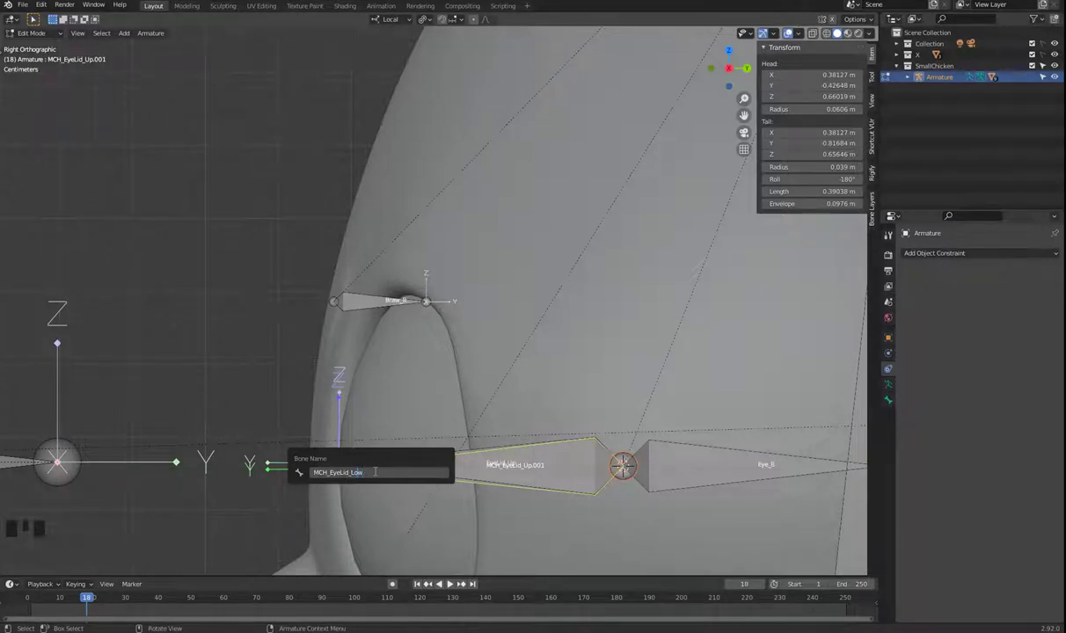
key(Delete)
key(Delete)
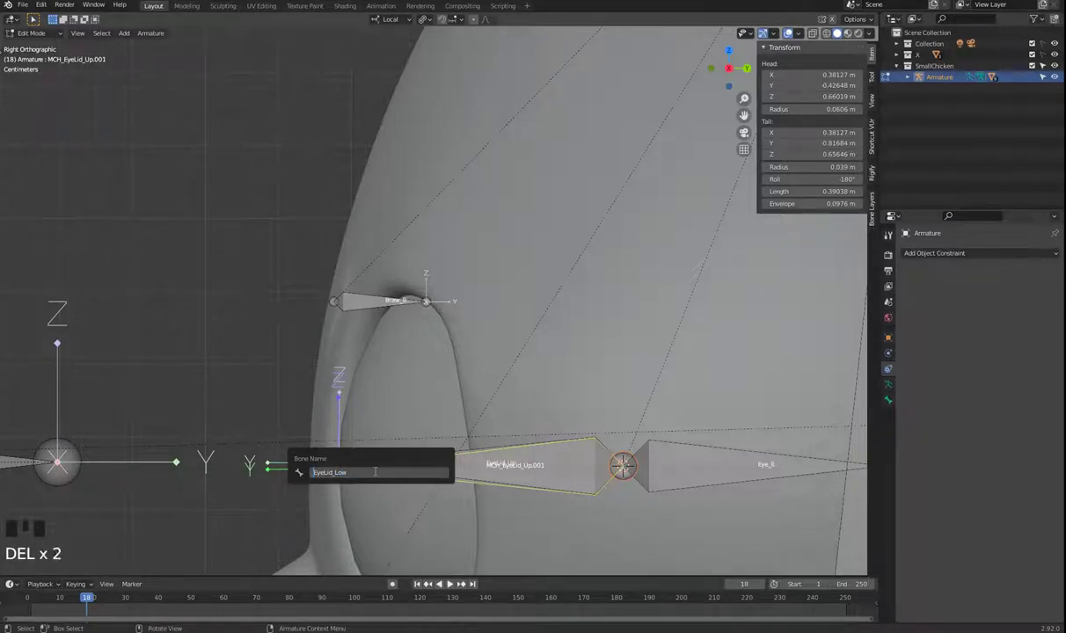
key(Tab)
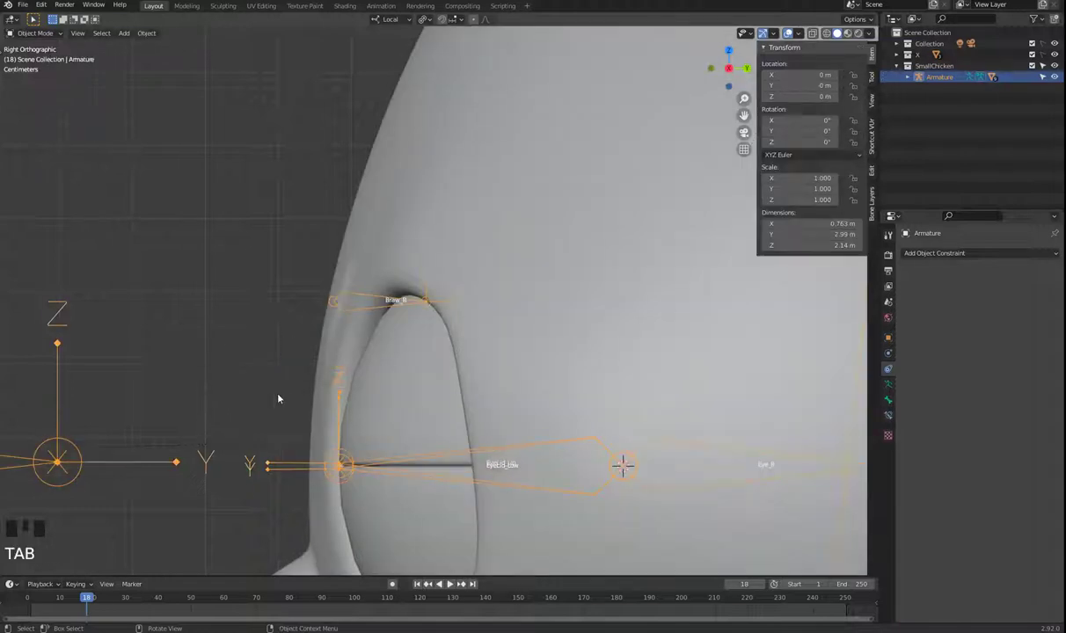
Select EyeLid_Up_L and disable its existing Copy Rotation constraint.
scroll(down, 3)
click(424, 353)
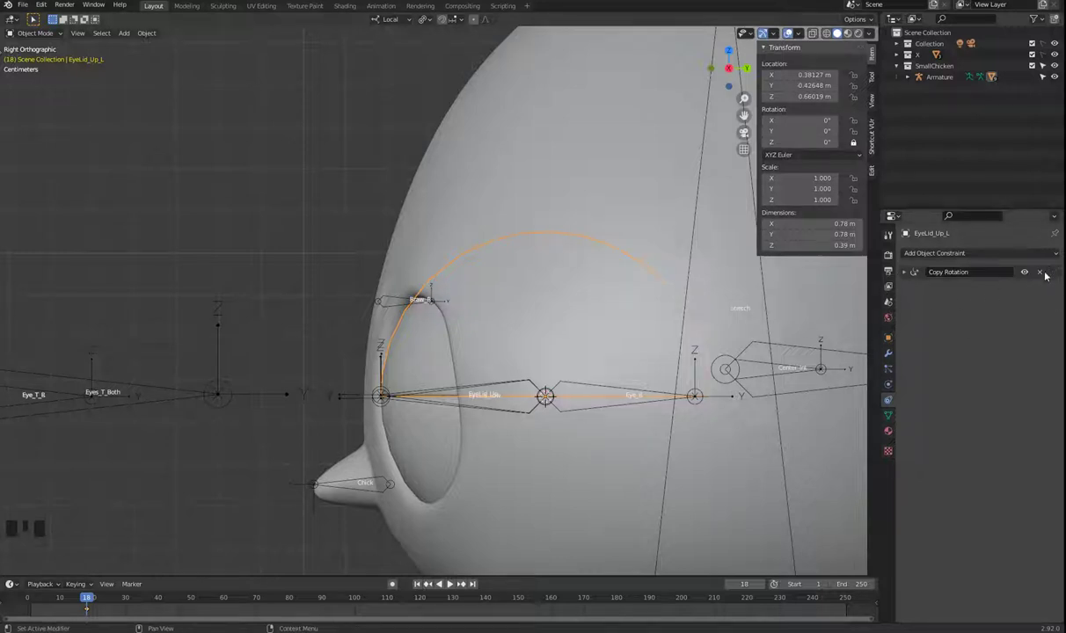
click(1026, 276)
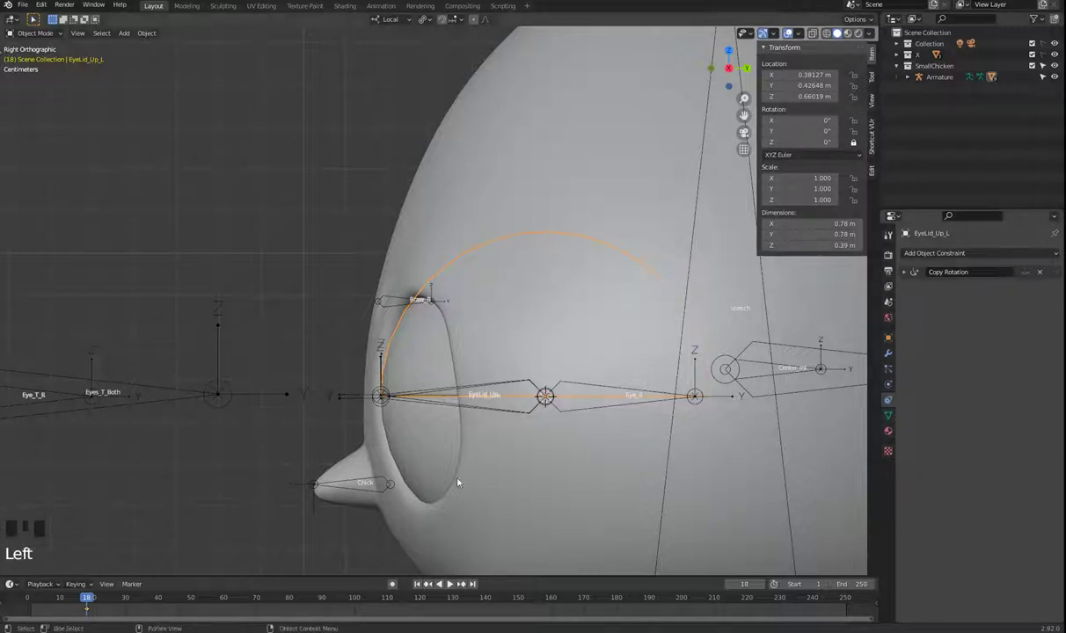
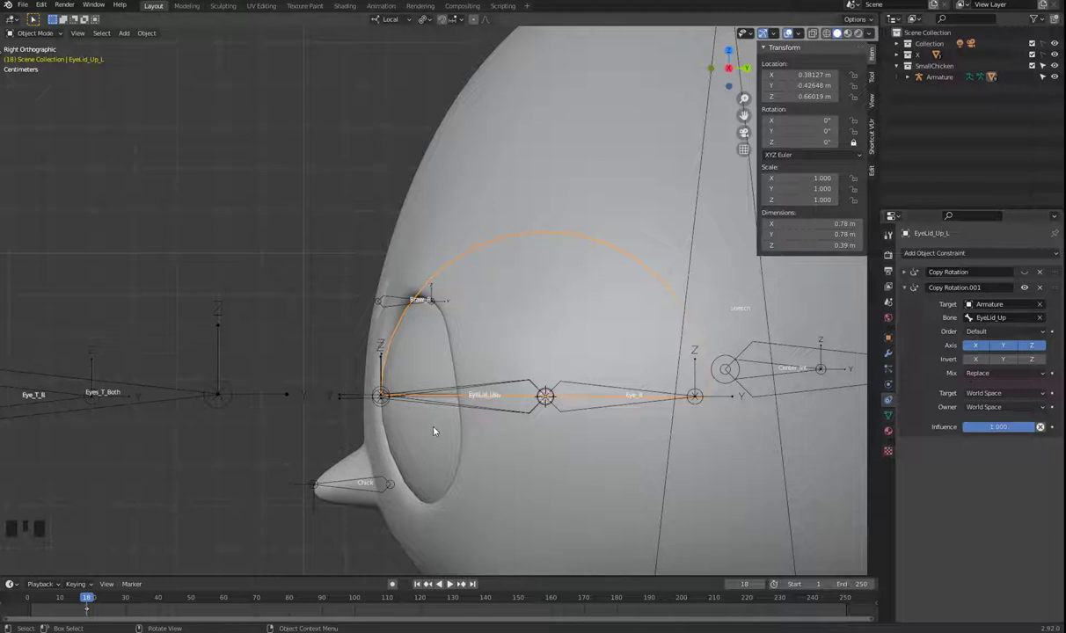
Add a second Copy Rotation targeting the Armature's EyeLid_Up bone, then reselect the Armature.
drag(469, 427, 524, 452)
click(524, 453)
click(506, 454)
click(225, 402)
key(`)
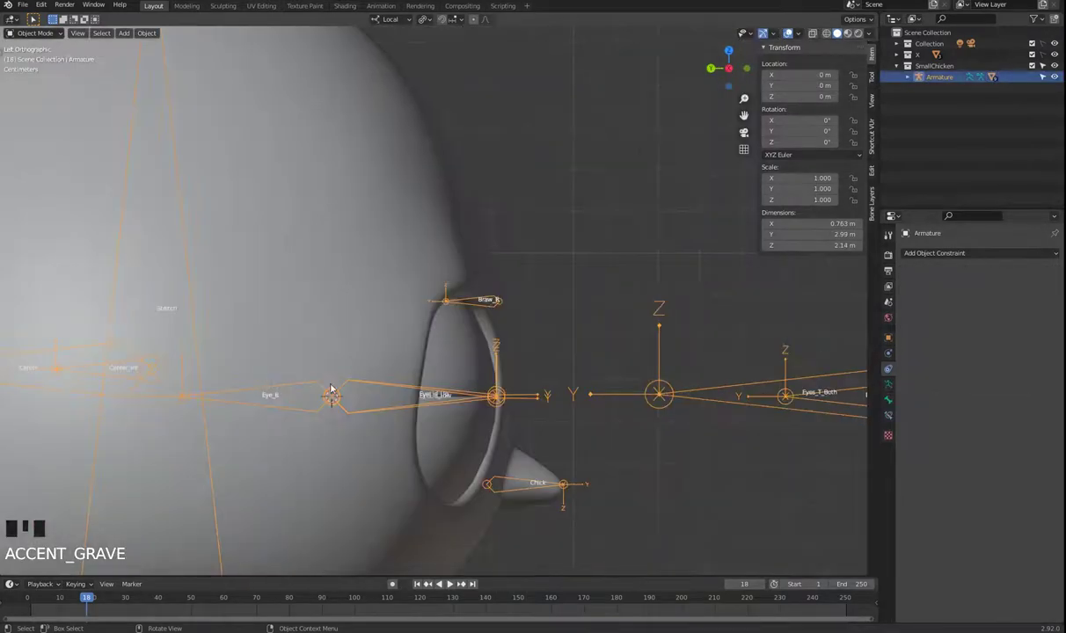
In perspective view enter Pose Mode and test-rotate the EyeLid_Up_L bone.
scroll(down, 3)
drag(495, 469, 745, 507)
key(Tab)
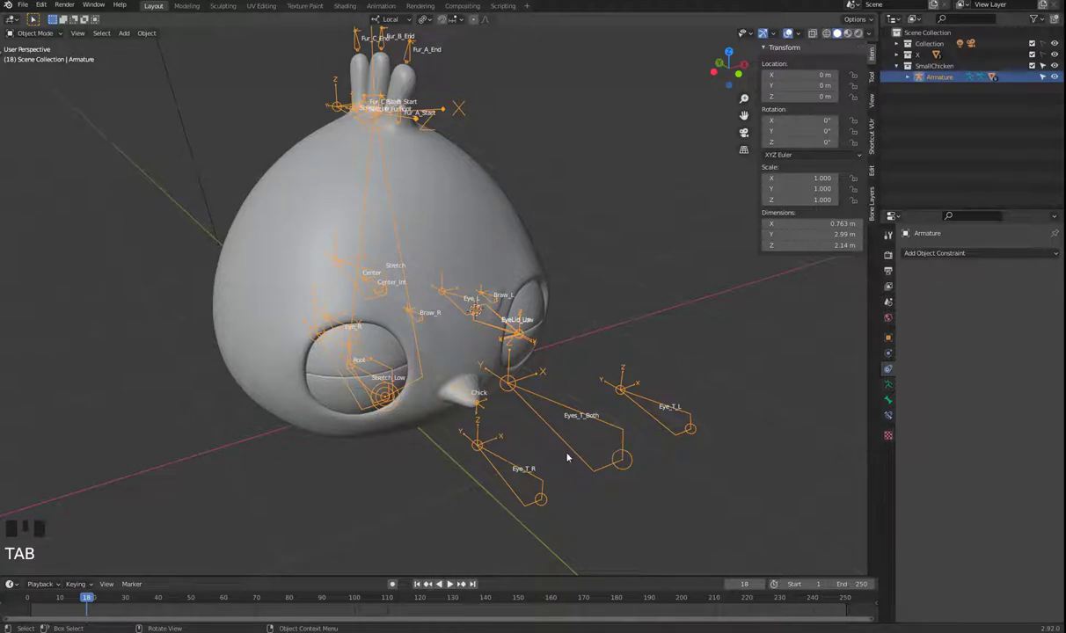
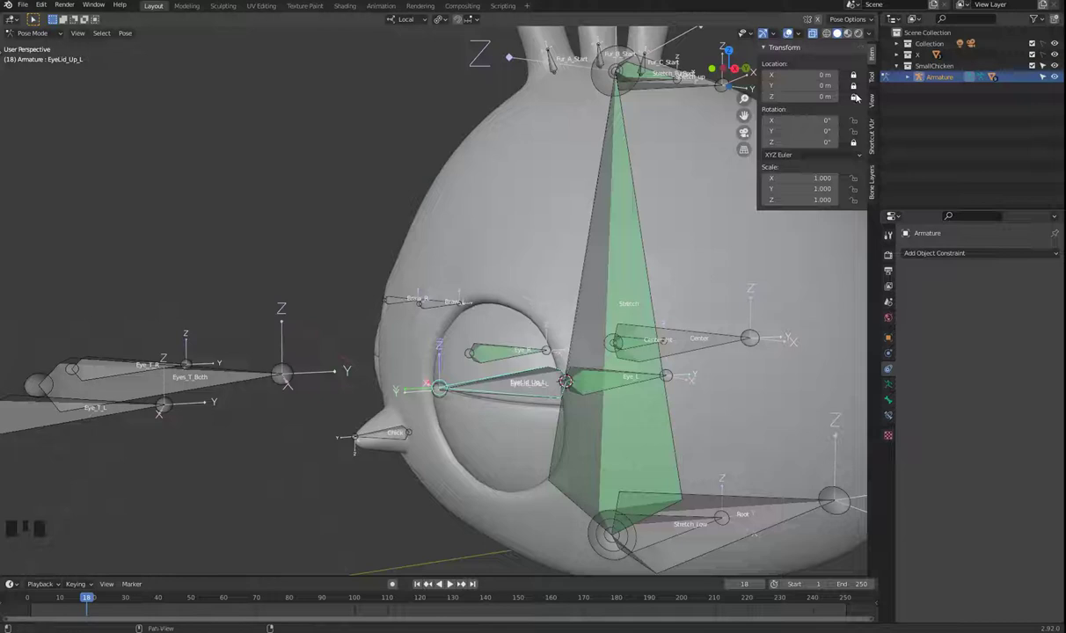
key(r)
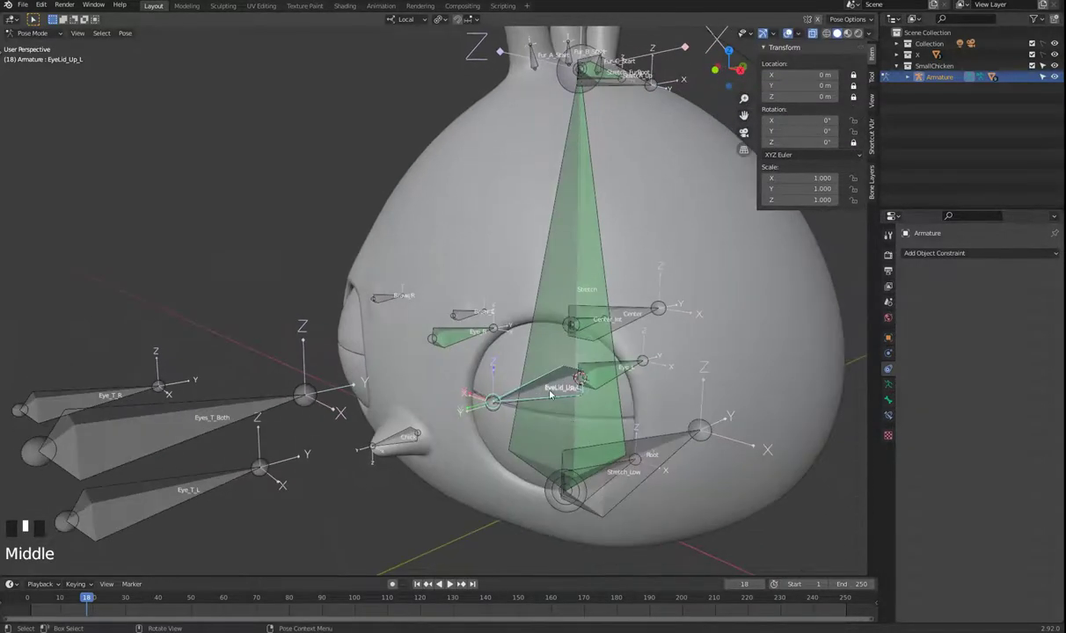
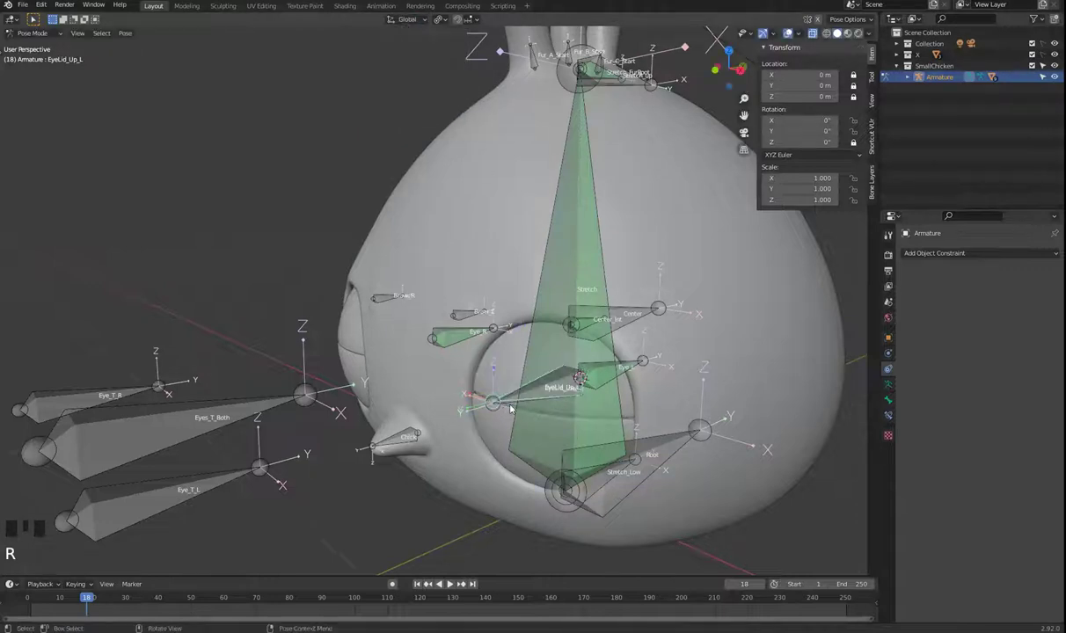
Set the transform orientation to Global and return the armature to Object Mode.
click(516, 404)
key(Tab)
click(528, 427)
click(499, 434)
click(515, 396)
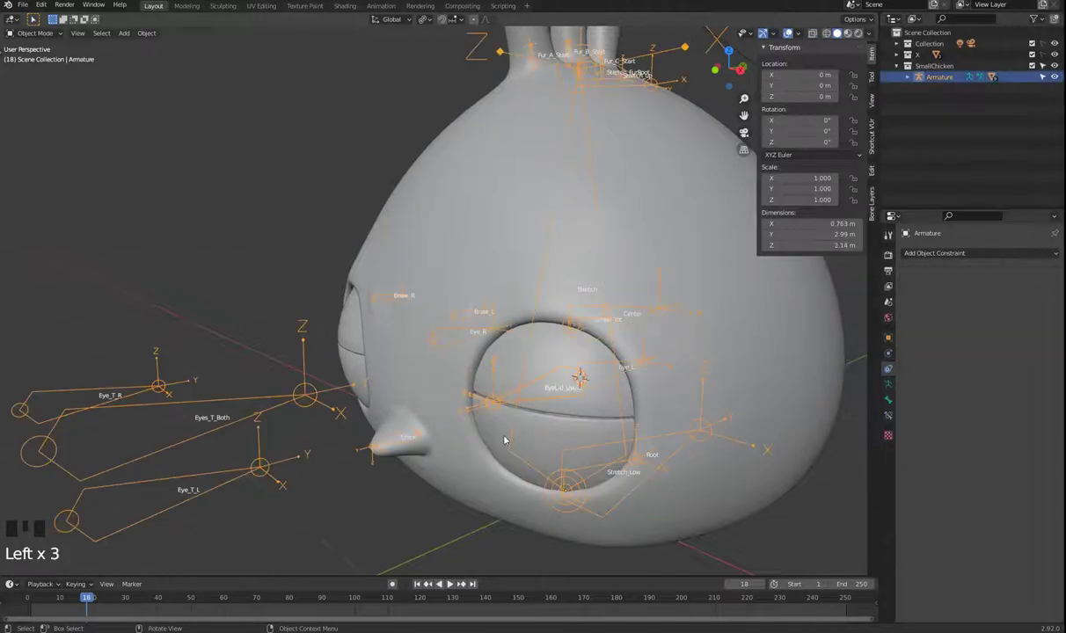
Disable EyeLid_Low_L's old Copy Rotation and add a new one with the Armature eyedropped as target.
click(504, 440)
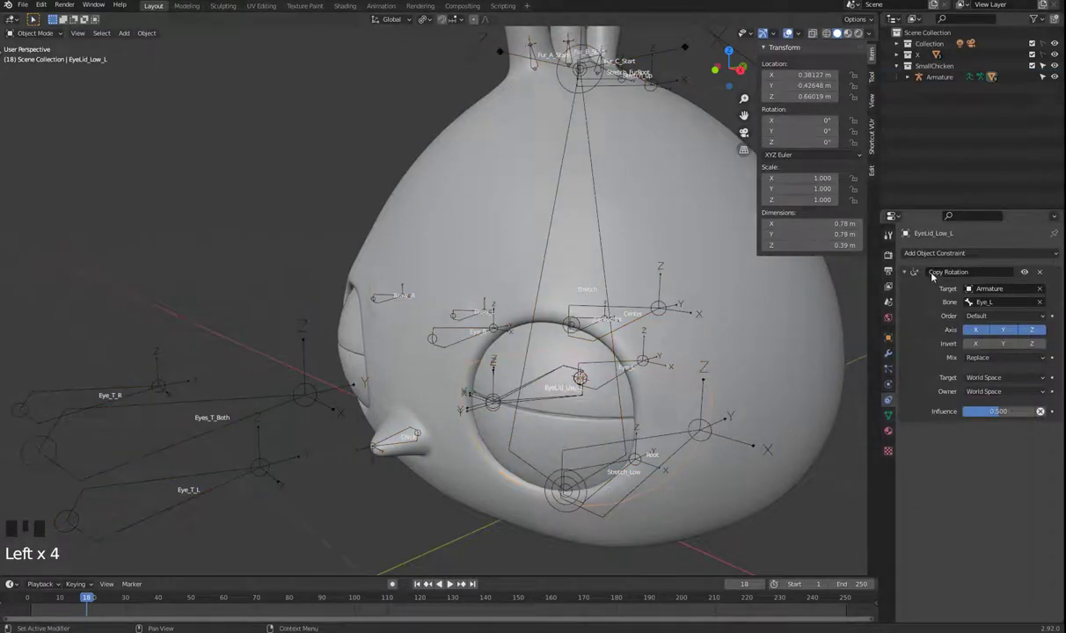
drag(905, 278, 1031, 267)
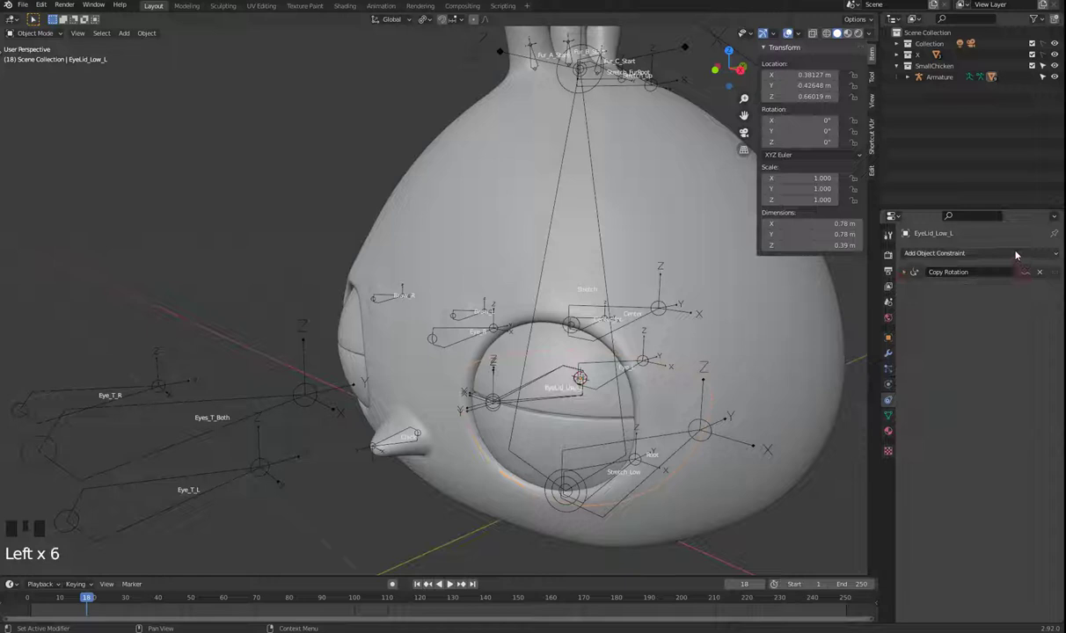
drag(1017, 253, 1038, 307)
click(1044, 308)
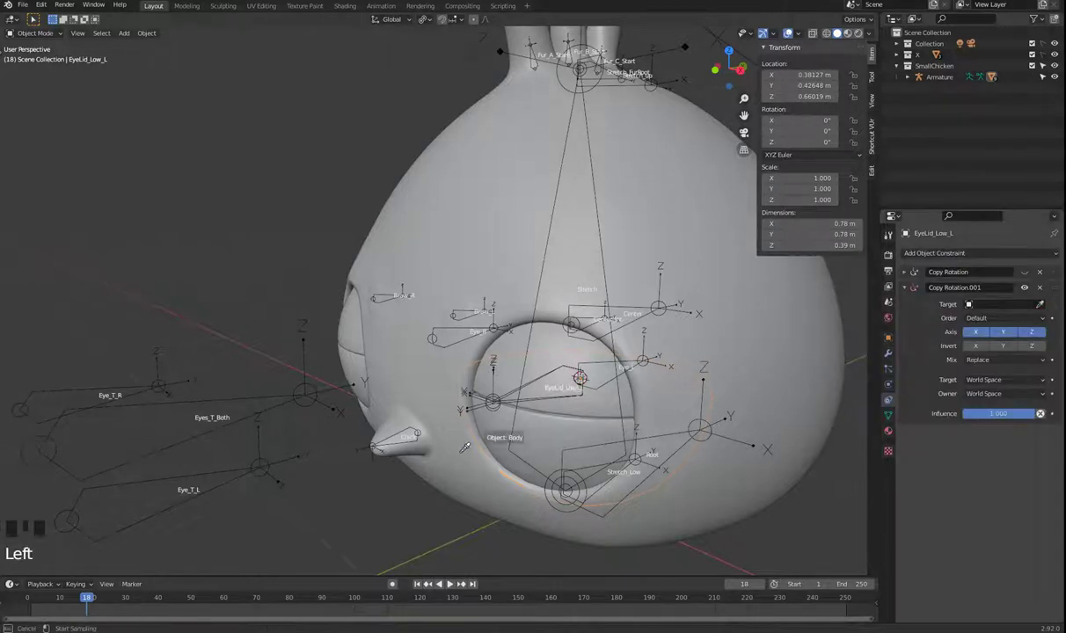
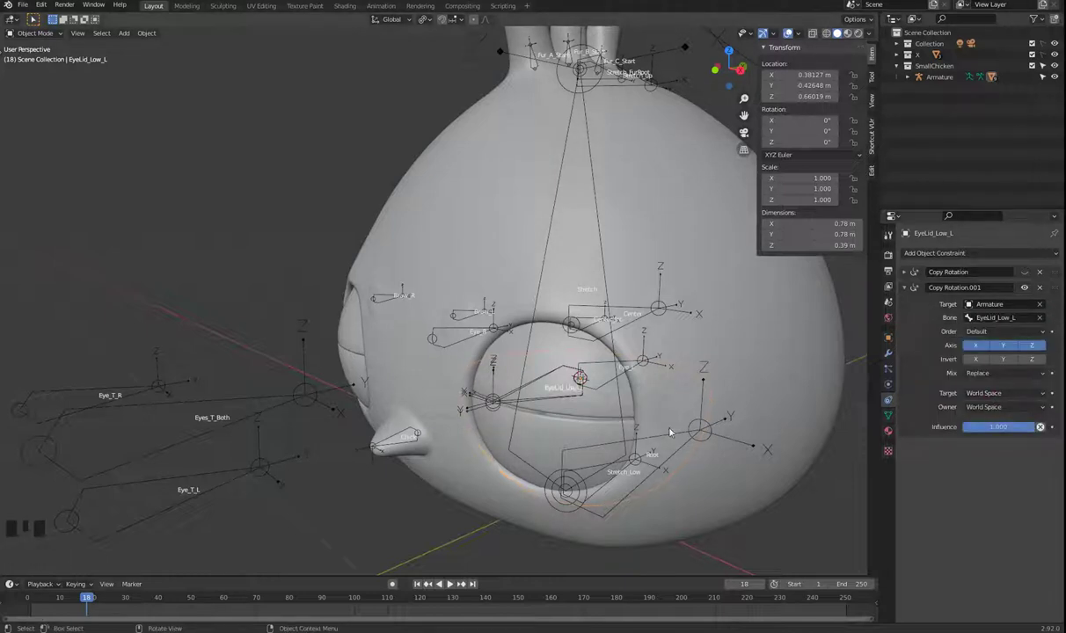
Set the constraint's bone to EyeLid_Low_L, then reselect the Armature.
drag(990, 393, 598, 410)
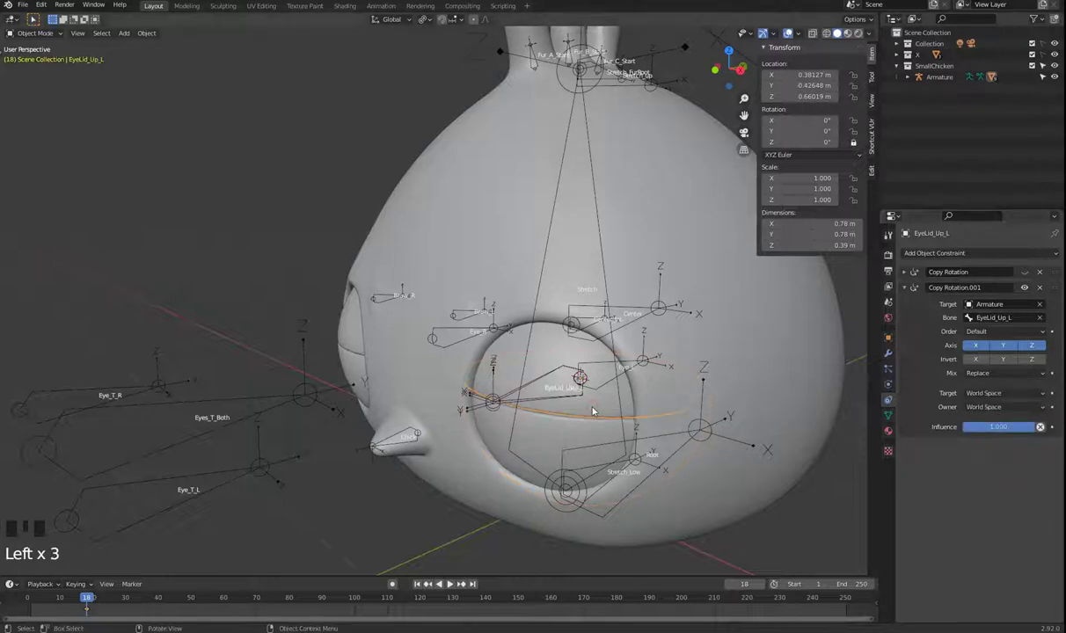
drag(1006, 396, 472, 445)
scroll(down, 3)
scroll(up, 3)
click(520, 394)
key(Tab)
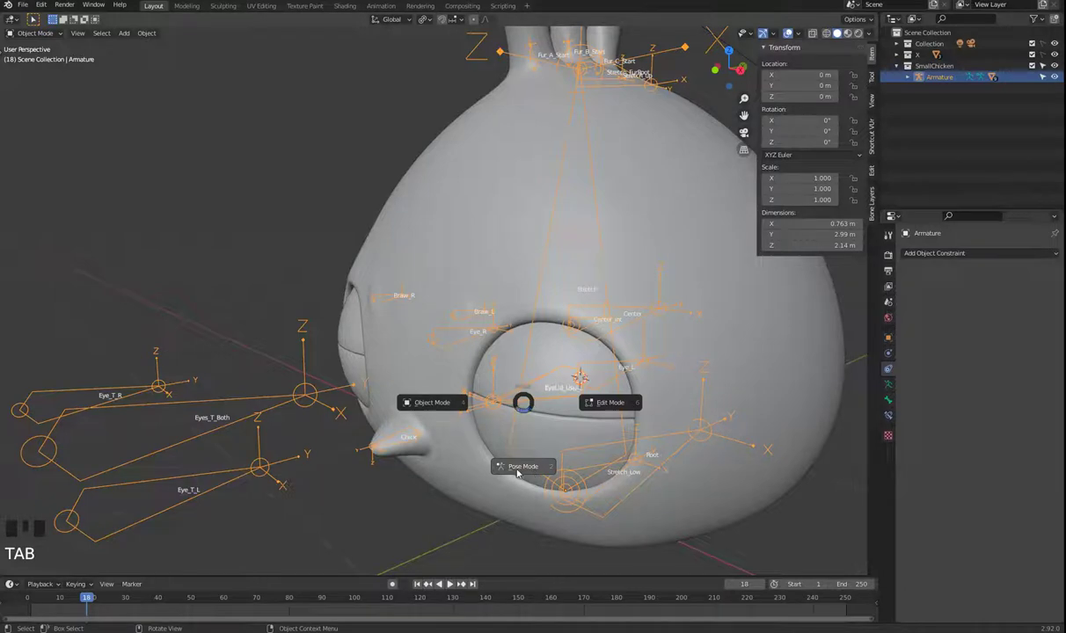
Test-rotate the upper eyelid bone in Pose Mode, set EyeLid_Up_L's constraint to Local Space, back to Object Mode.
click(517, 396)
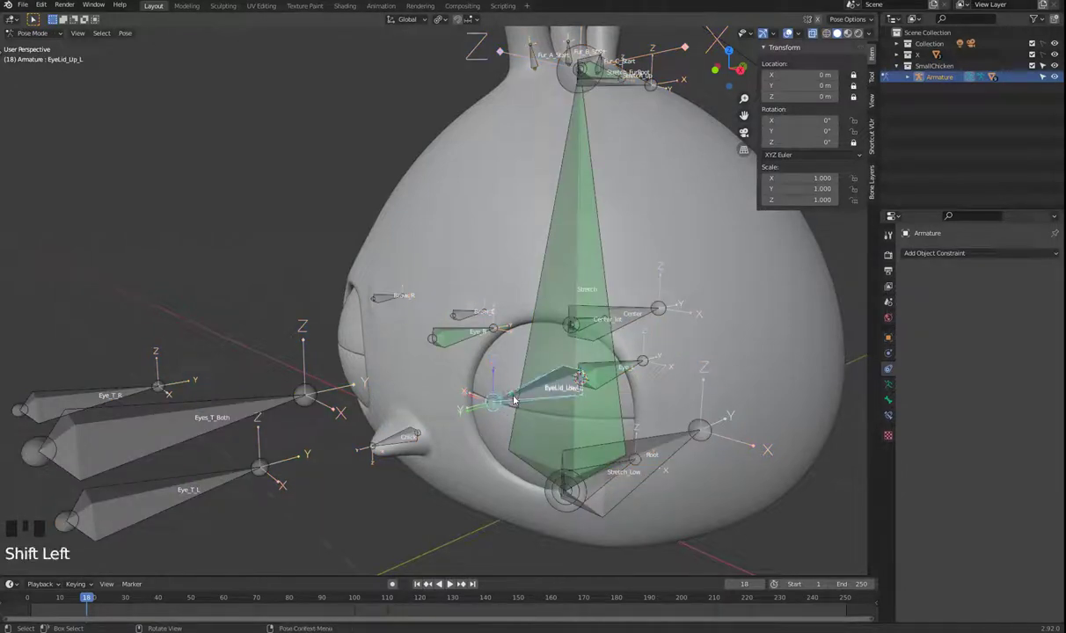
key(r)
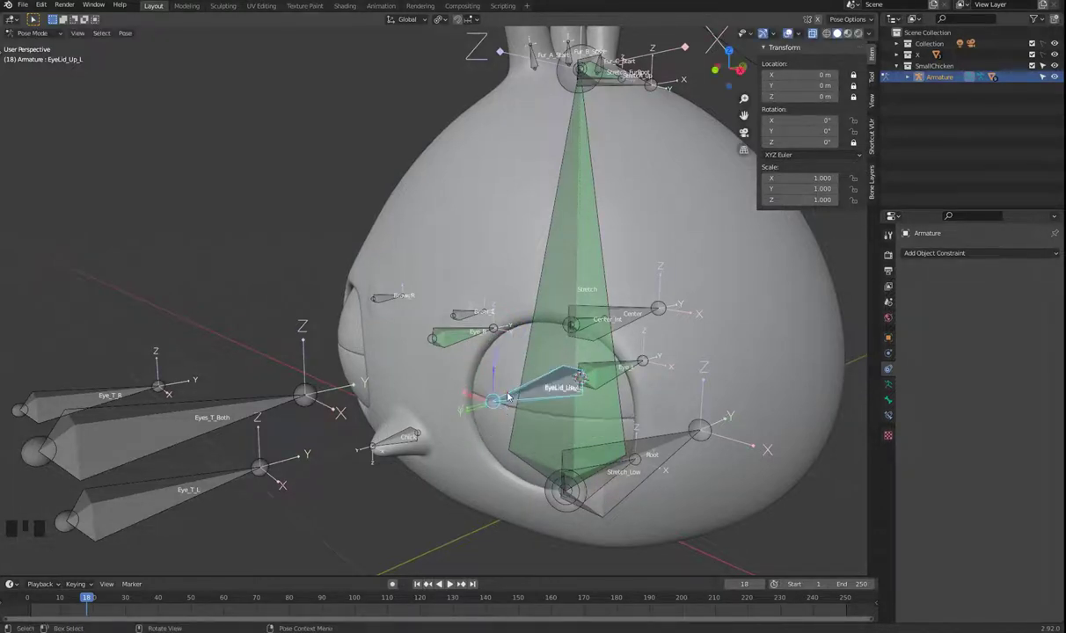
click(513, 395)
click(506, 381)
key(Tab)
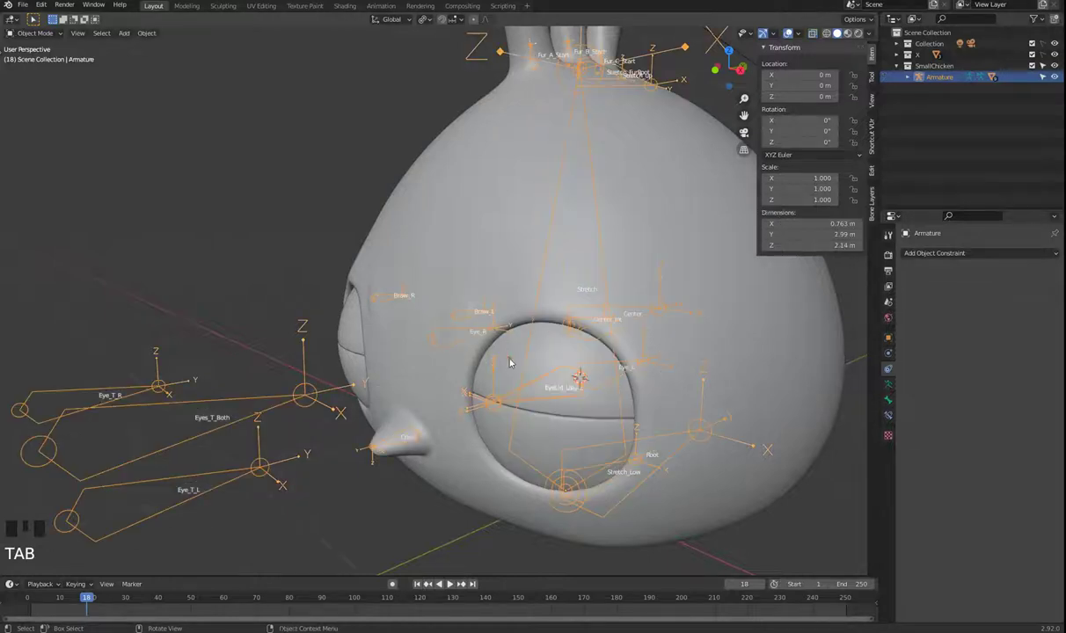
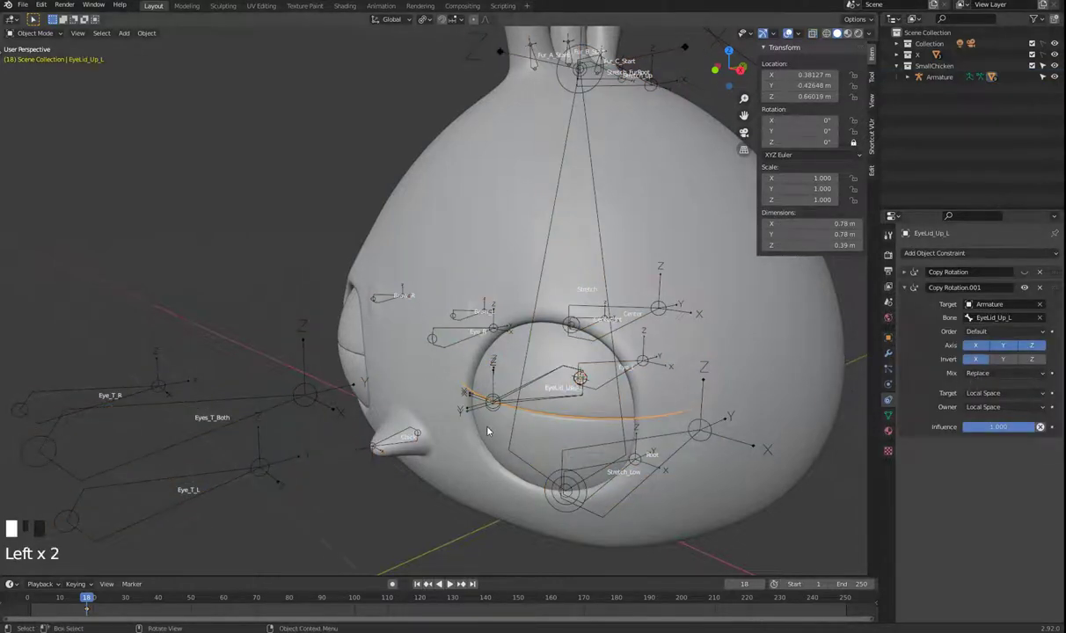
Set EyeLid_Low_L's Copy Rotation.001 to Local Space and re-enter Pose Mode on the Armature.
click(978, 363)
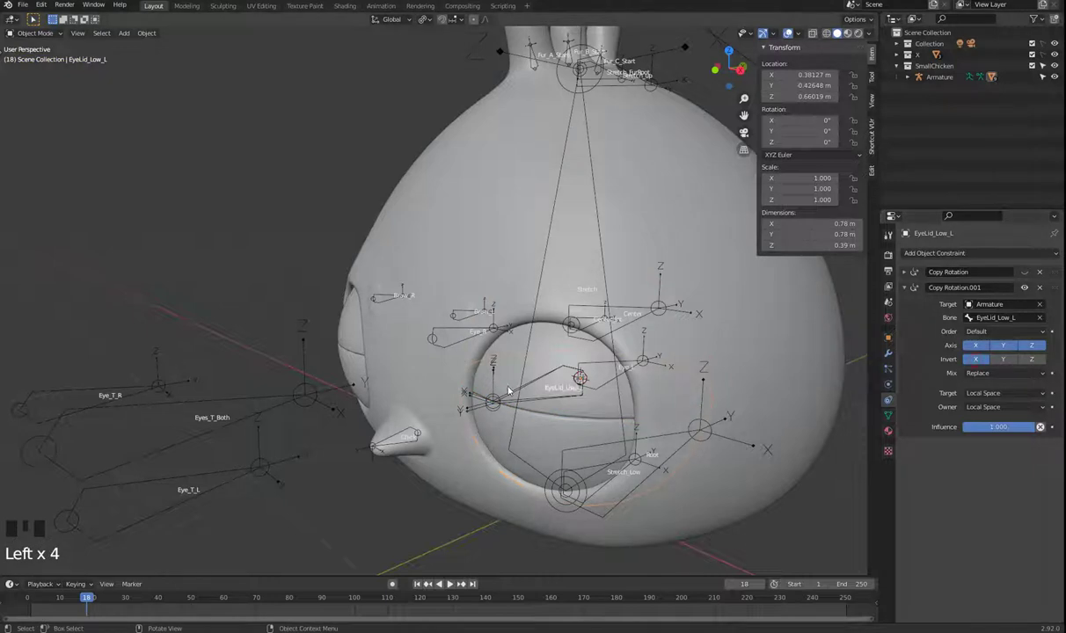
click(514, 399)
key(Tab)
Test-rotate the EyeLid_Low_L bone in front view and restore its rest rotation.
click(512, 396)
click(515, 402)
key(r)
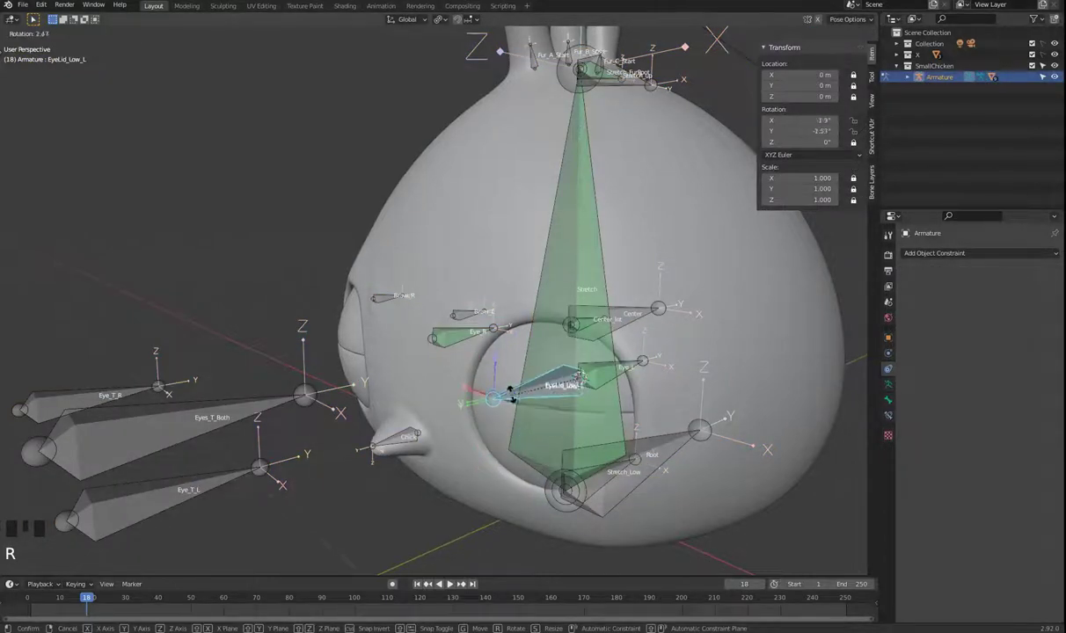
key(KP_1)
key(r)
key(r)
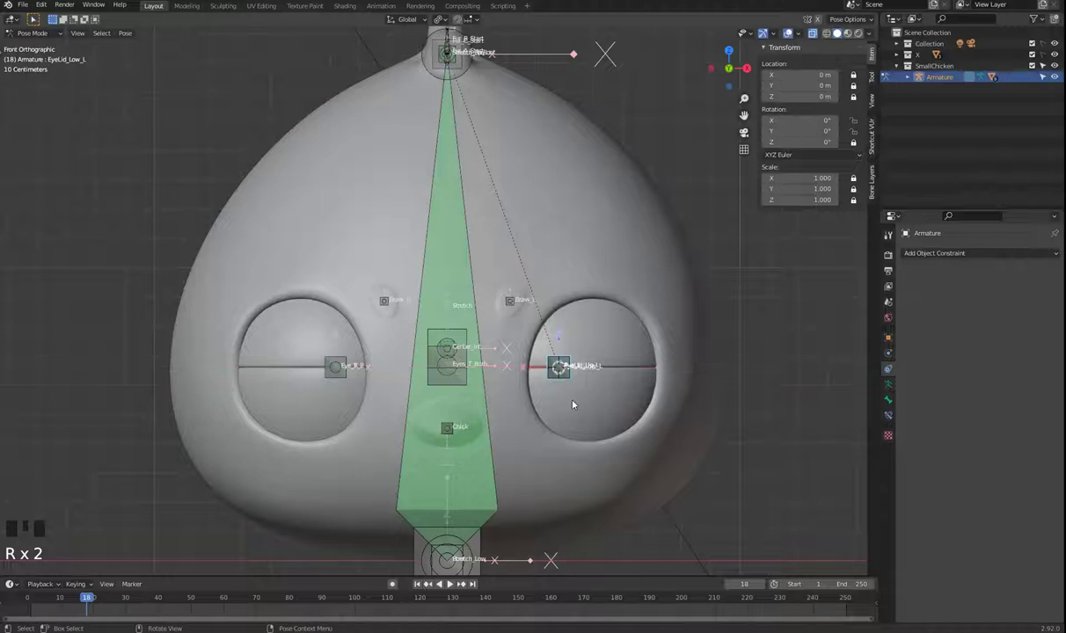
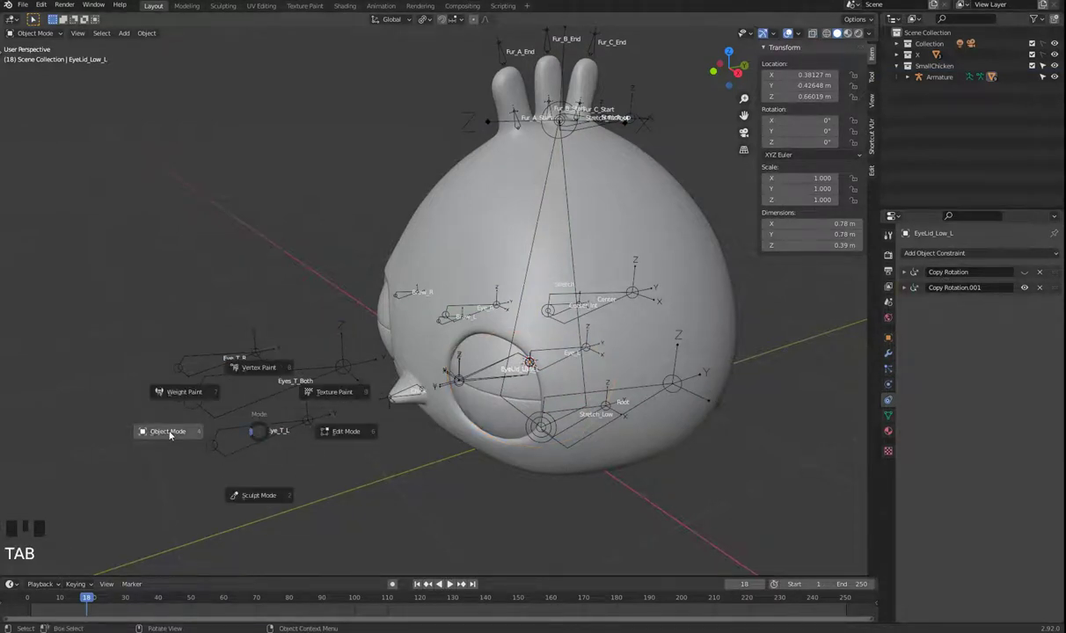
Re-enter Pose Mode on the Armature and move the Eye_T_L eye-target bone with G.
click(247, 428)
key(Tab)
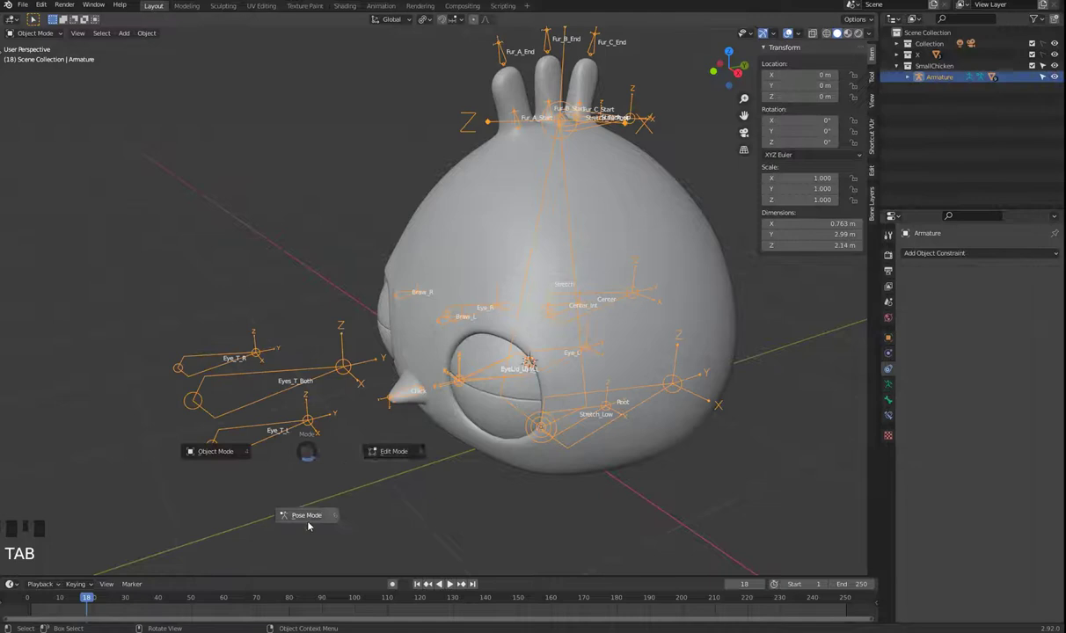
click(251, 440)
key(g)
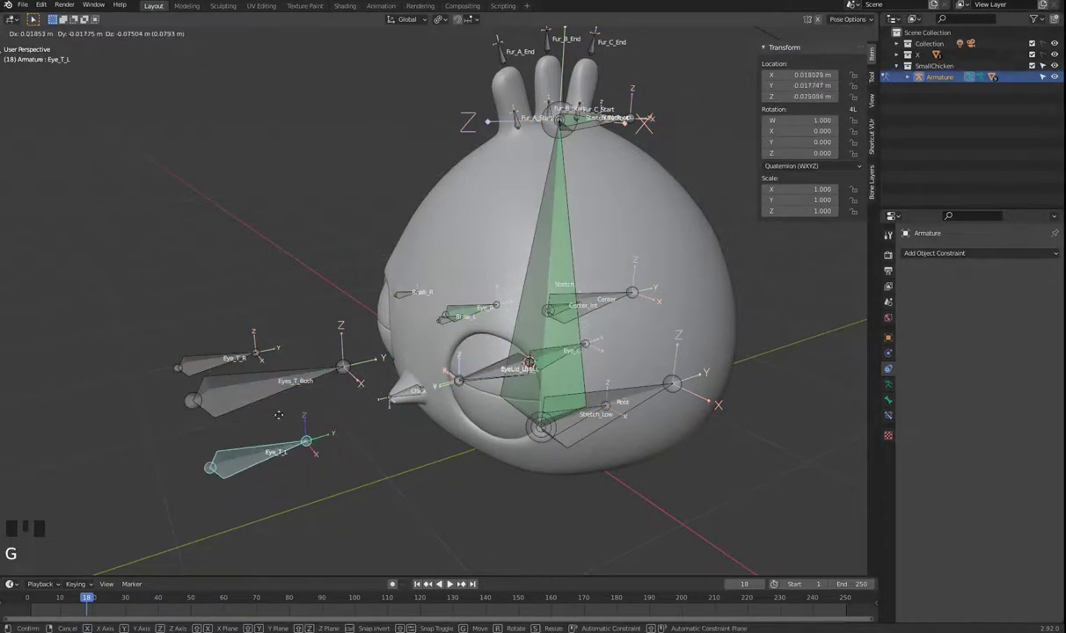
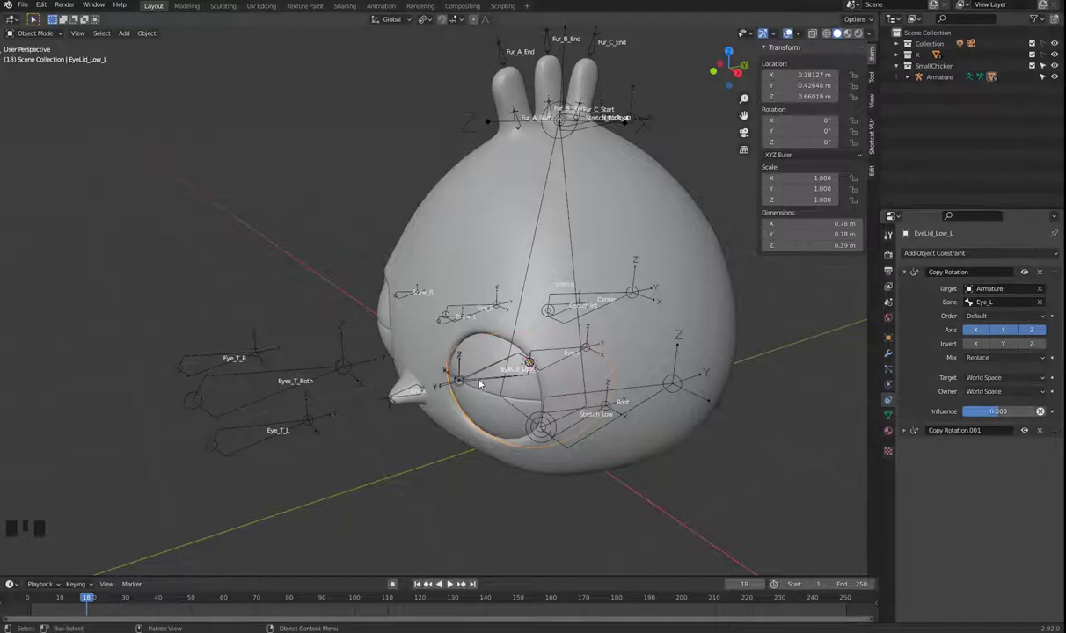
Review EyeLid_Up_L's Copy Rotation constraints, then move Eye_T_L in Pose Mode to check the eyelids follow.
click(509, 386)
key(Tab)
click(482, 358)
drag(912, 276, 1025, 274)
click(235, 439)
key(Tab)
click(257, 436)
key(g)
Inspect the eyelid constraints again (Eye_L 0.5, EyeLid_Up_L 0.9, local space), then resume posing the Armature.
click(482, 392)
key(Tab)
click(472, 413)
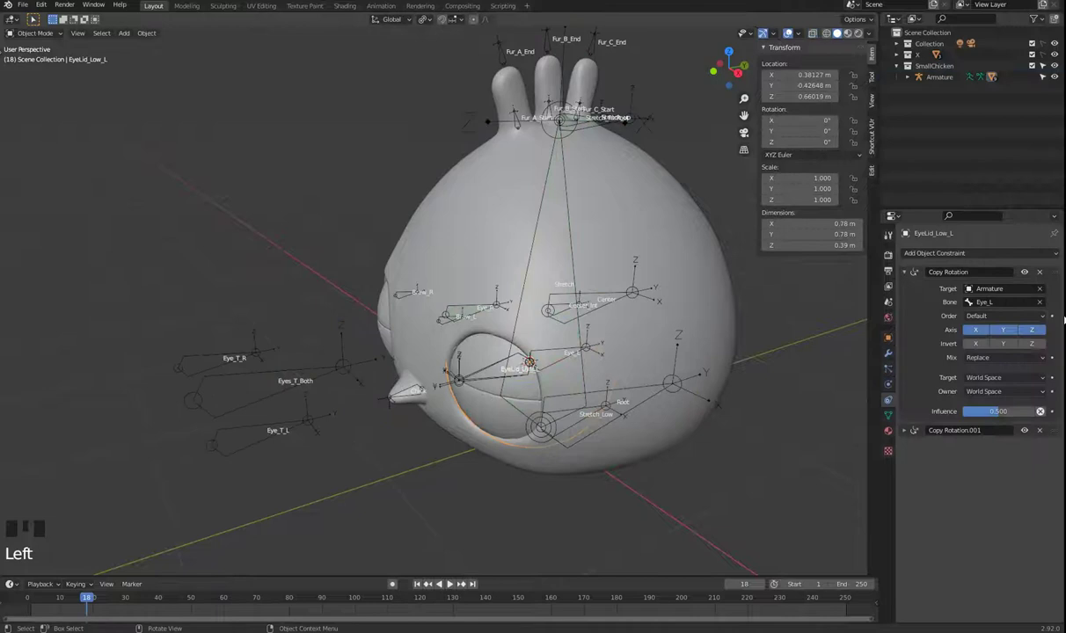
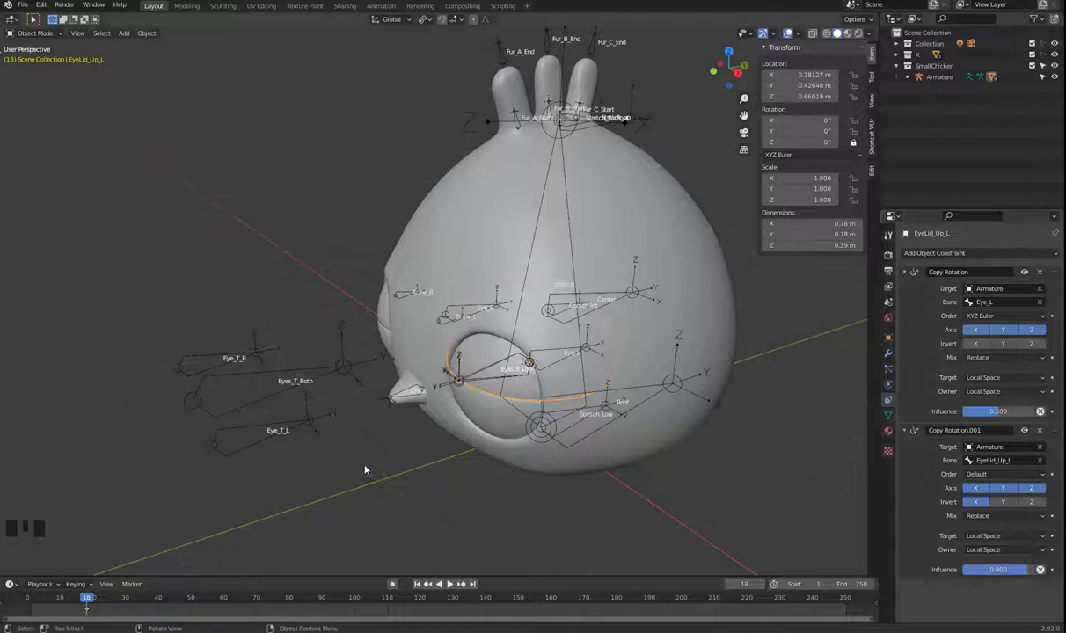
click(481, 379)
click(263, 434)
key(Tab)
click(254, 446)
key(r)
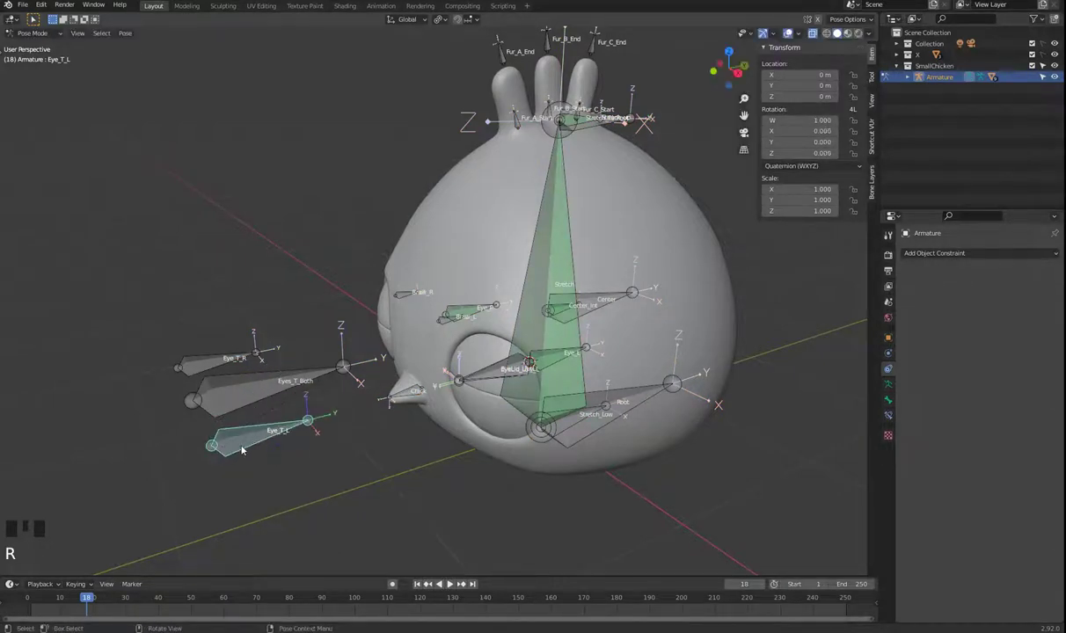
Test-rotate the EyeLid_Up_L bone, then inspect its roll in Edit Mode.
key(g)
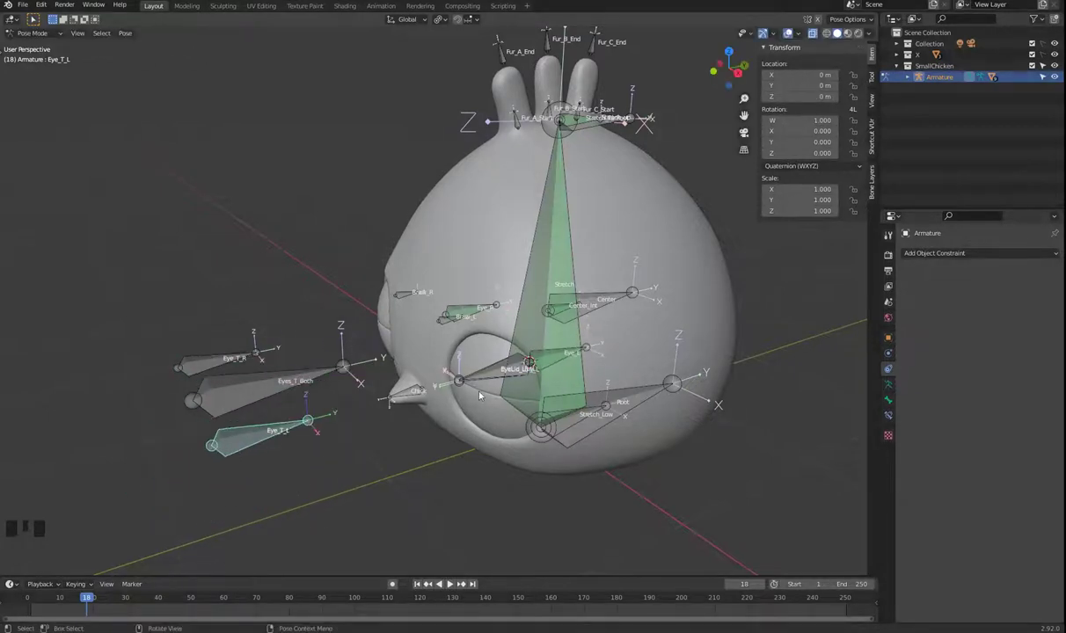
click(486, 371)
key(r)
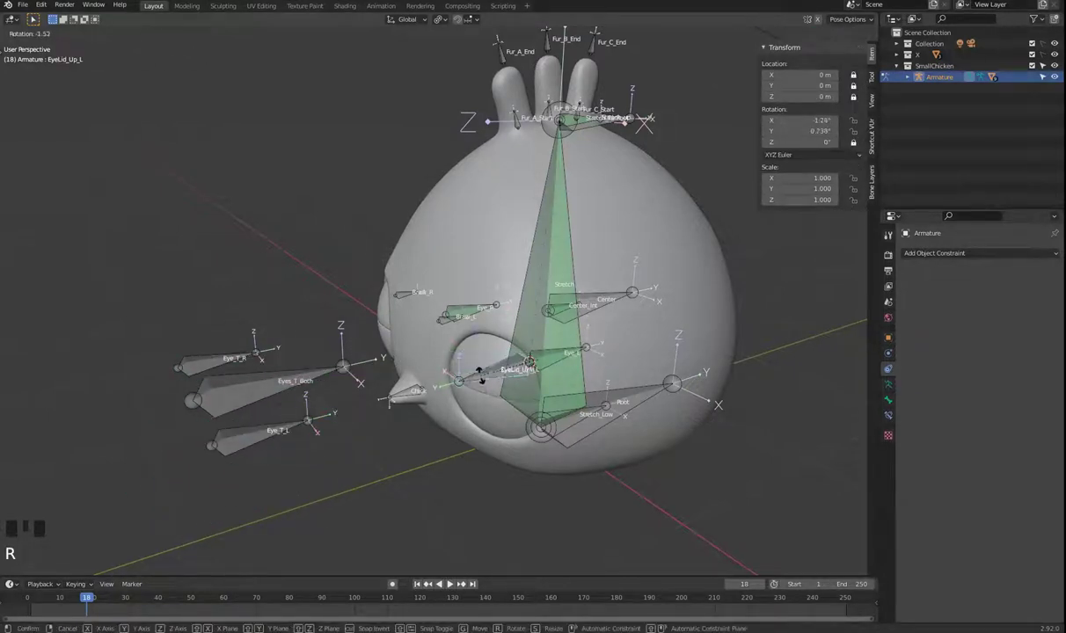
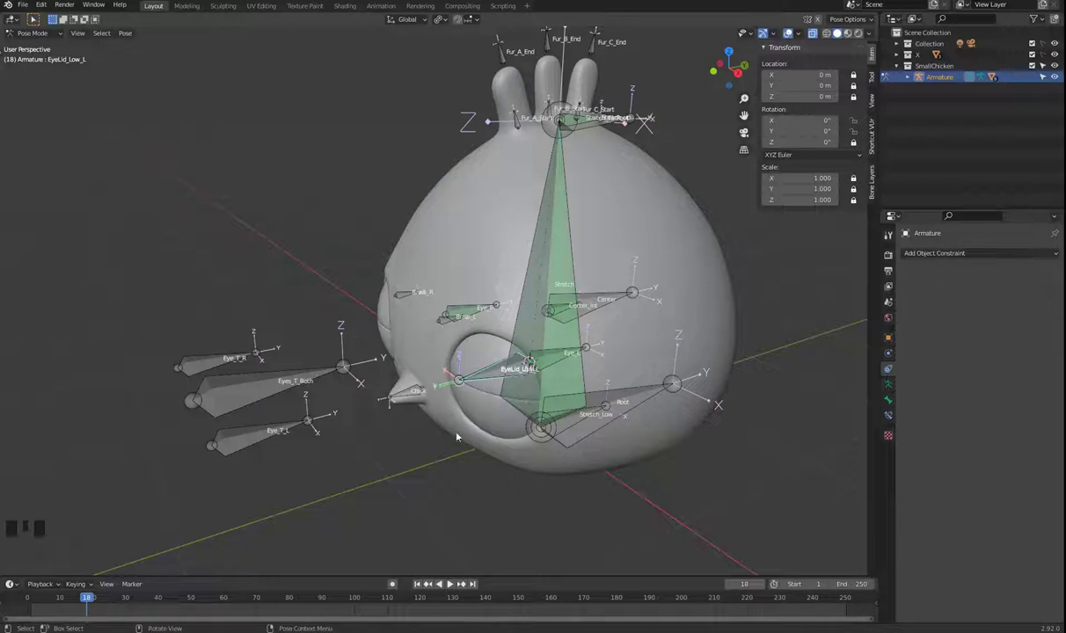
drag(466, 424, 480, 377)
click(480, 377)
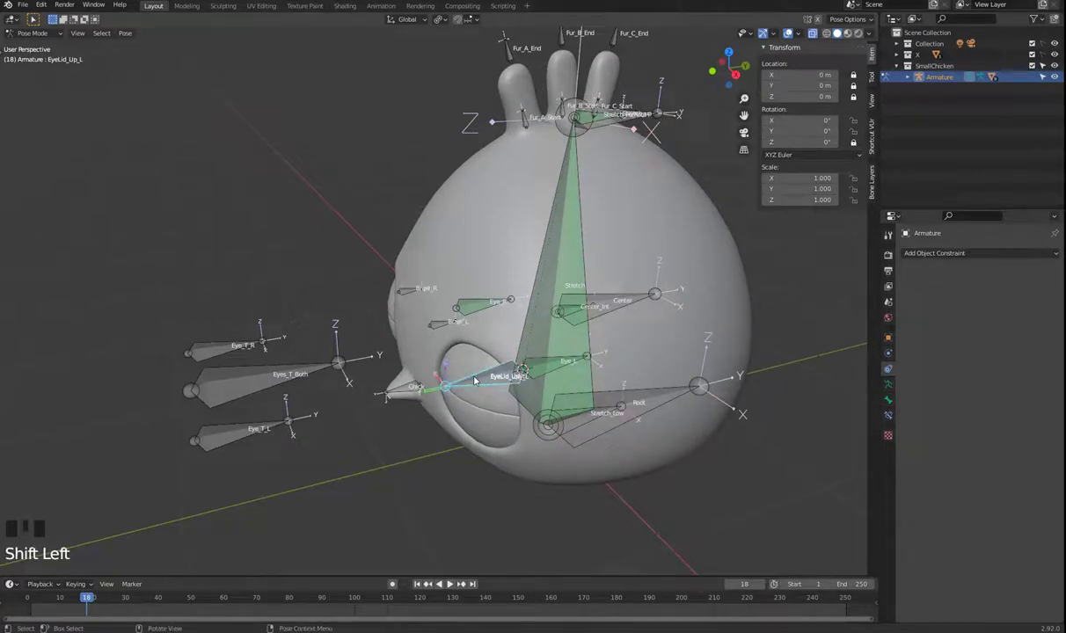
key(Tab)
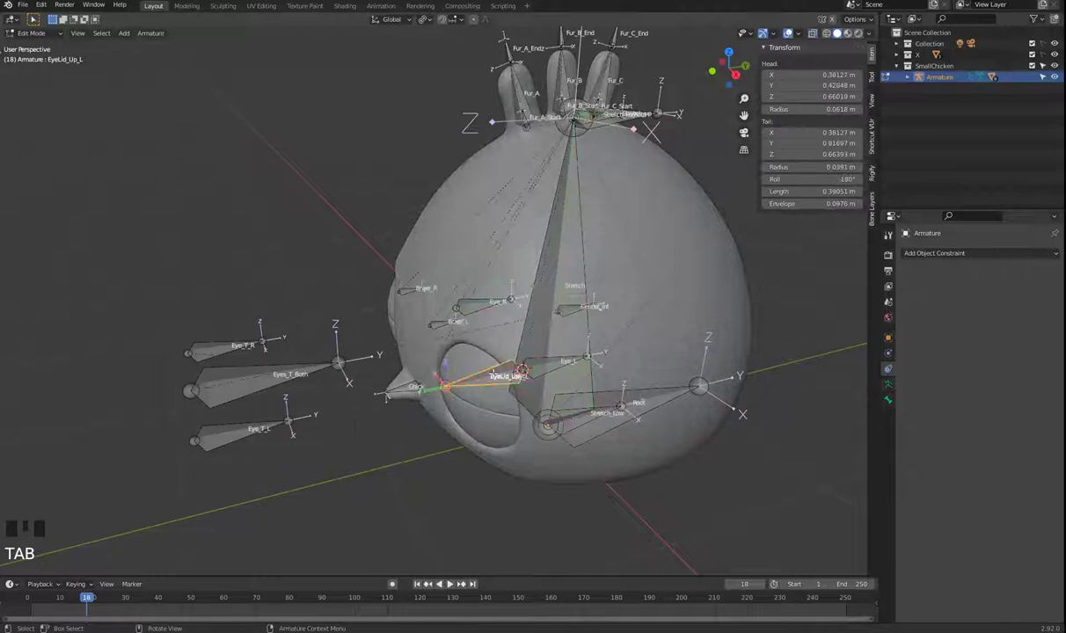
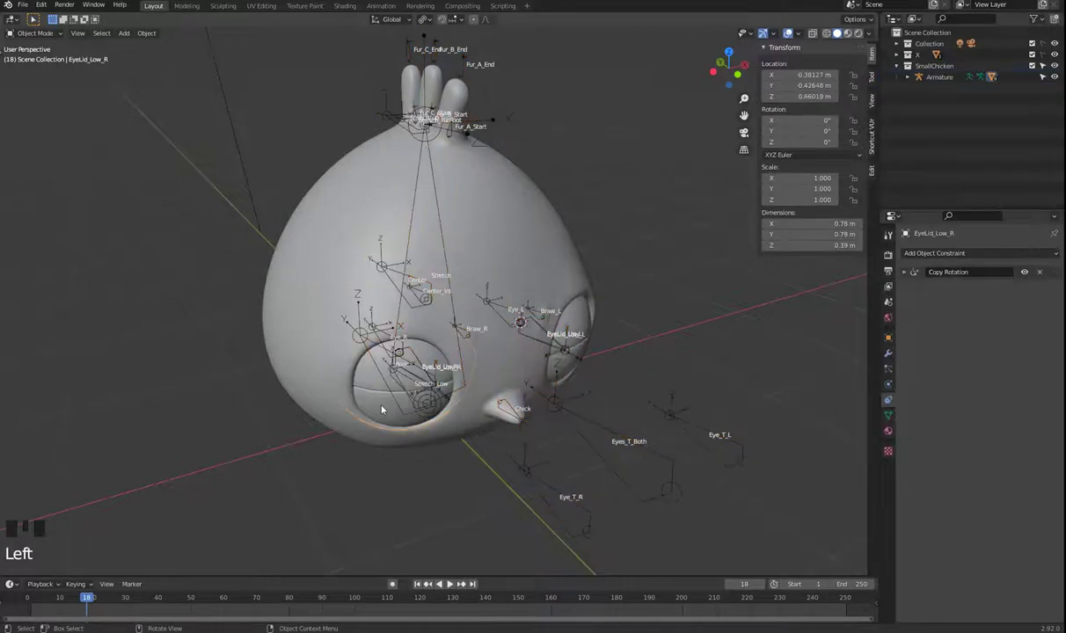
Add a second Copy Rotation on the right eyelid objects targeting bone EyeLid_Low_R, X inverted, influence 0.9.
drag(955, 257, 979, 344)
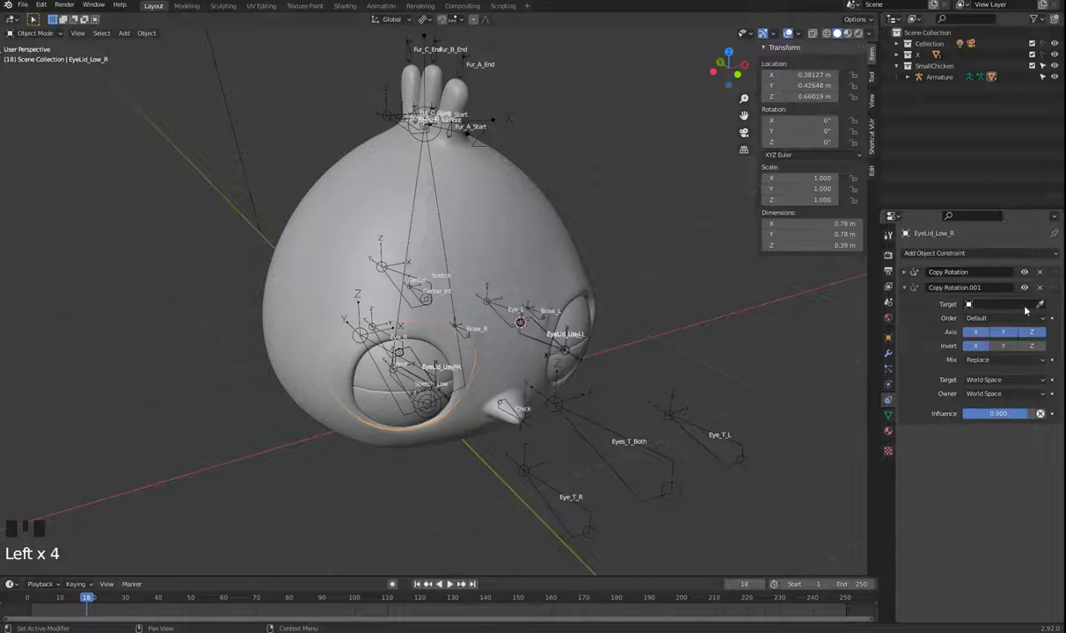
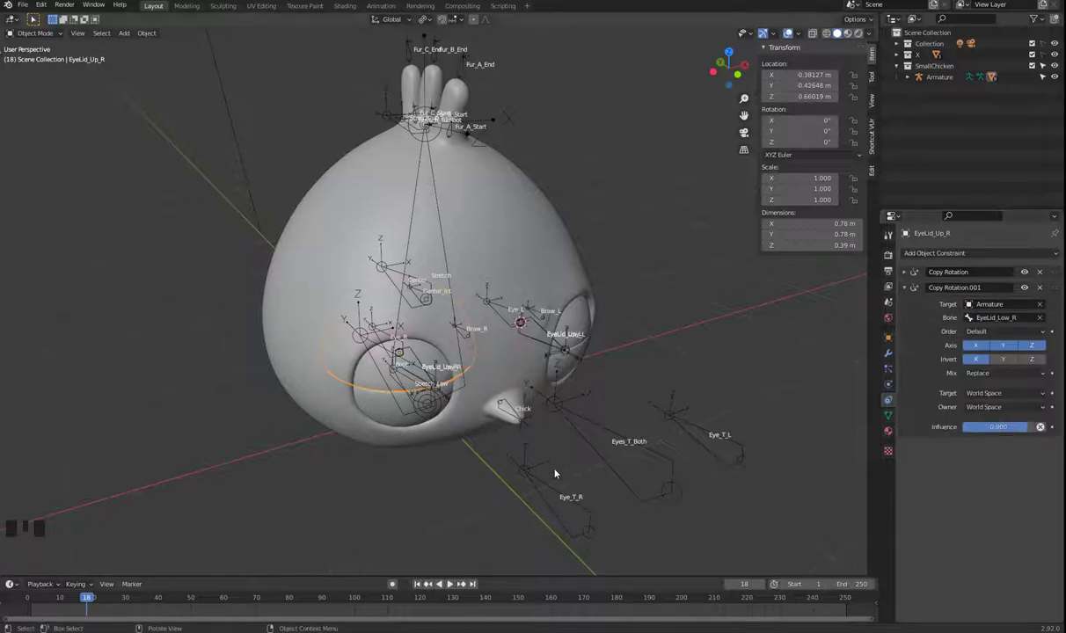
click(652, 473)
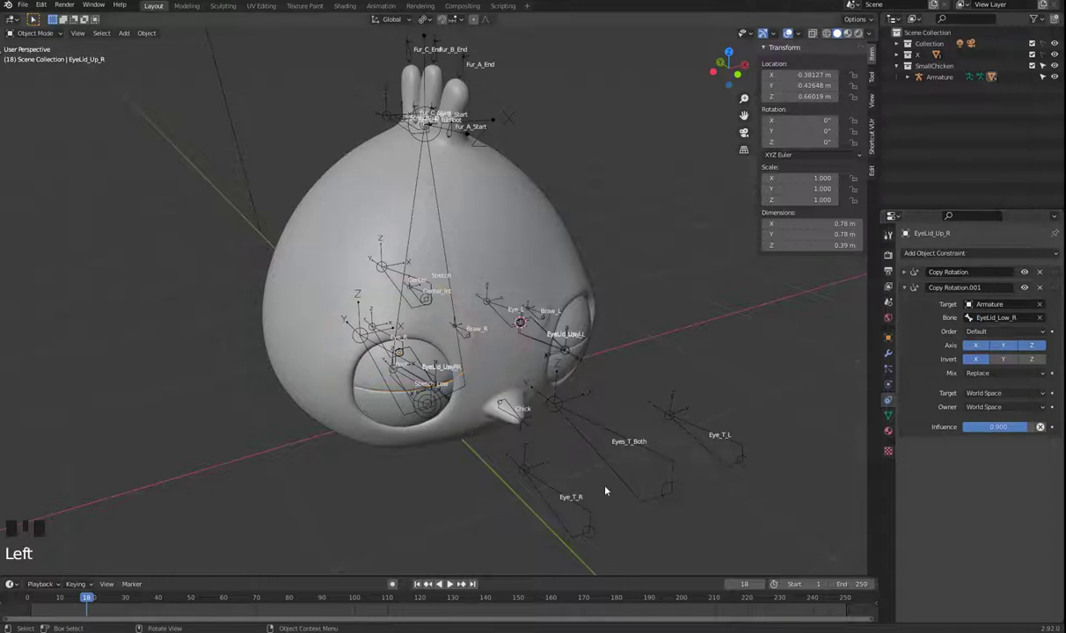
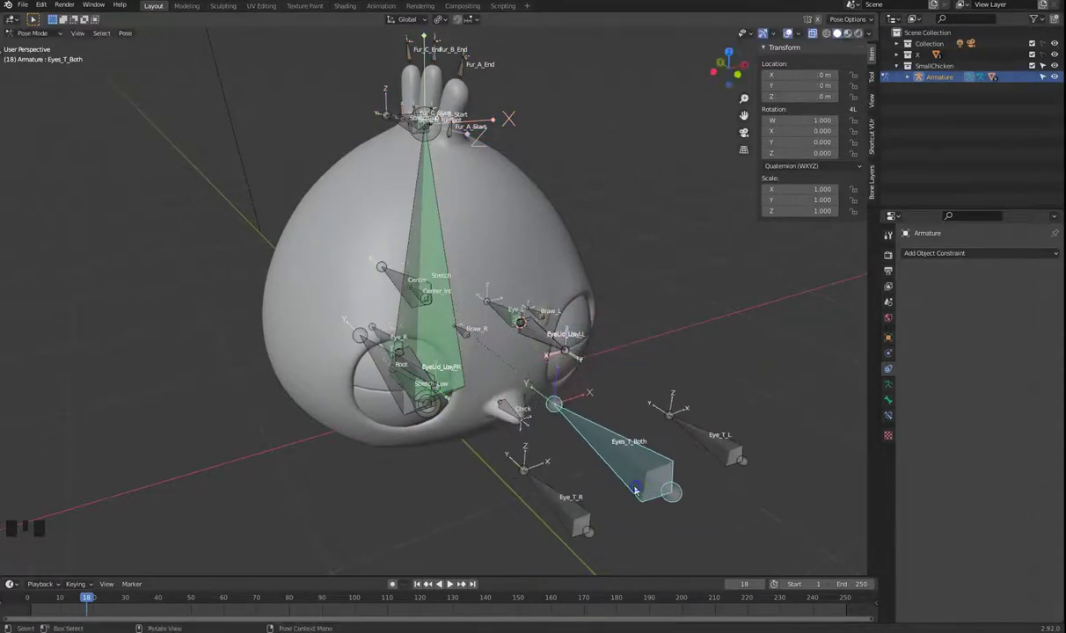
Adjust bone layer visibility in the armature's Bone Layers list, keeping the Eye layer shown.
drag(535, 373, 879, 196)
click(879, 195)
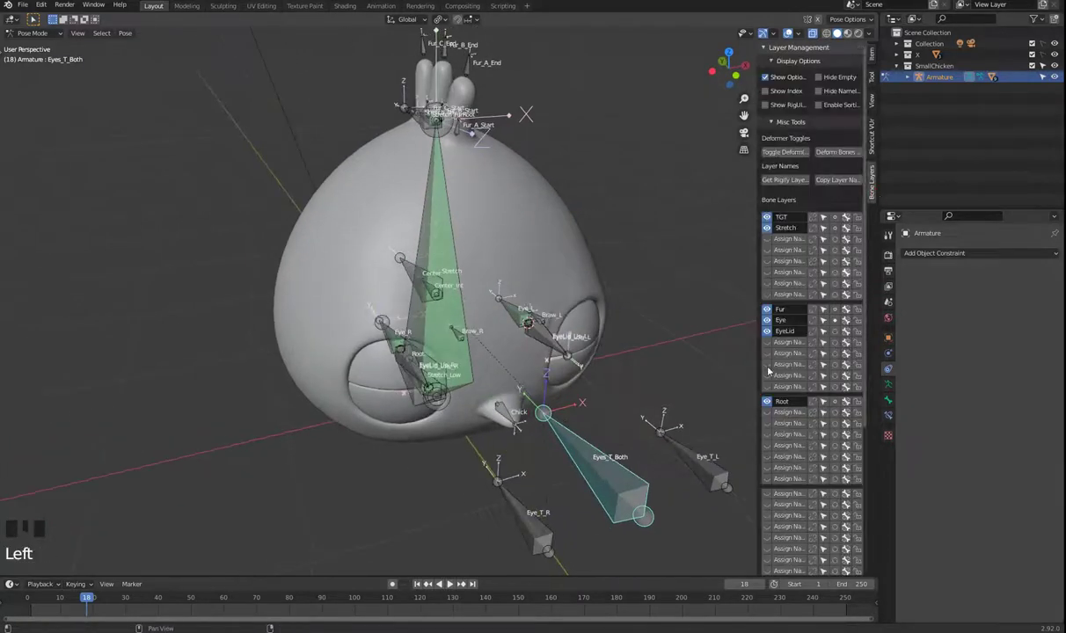
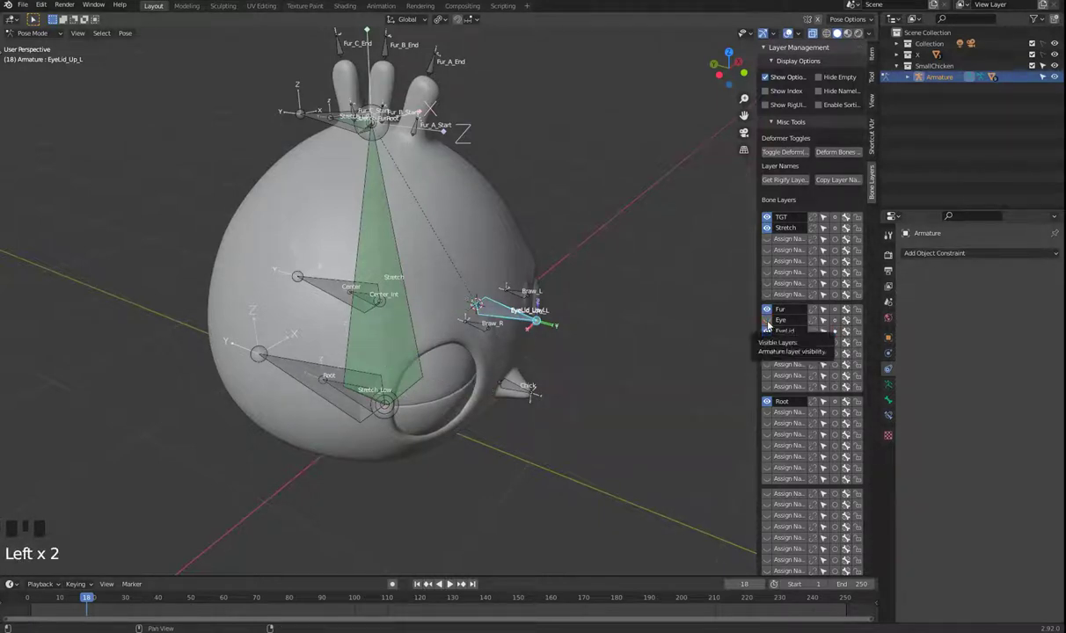
click(773, 324)
double_click(772, 324)
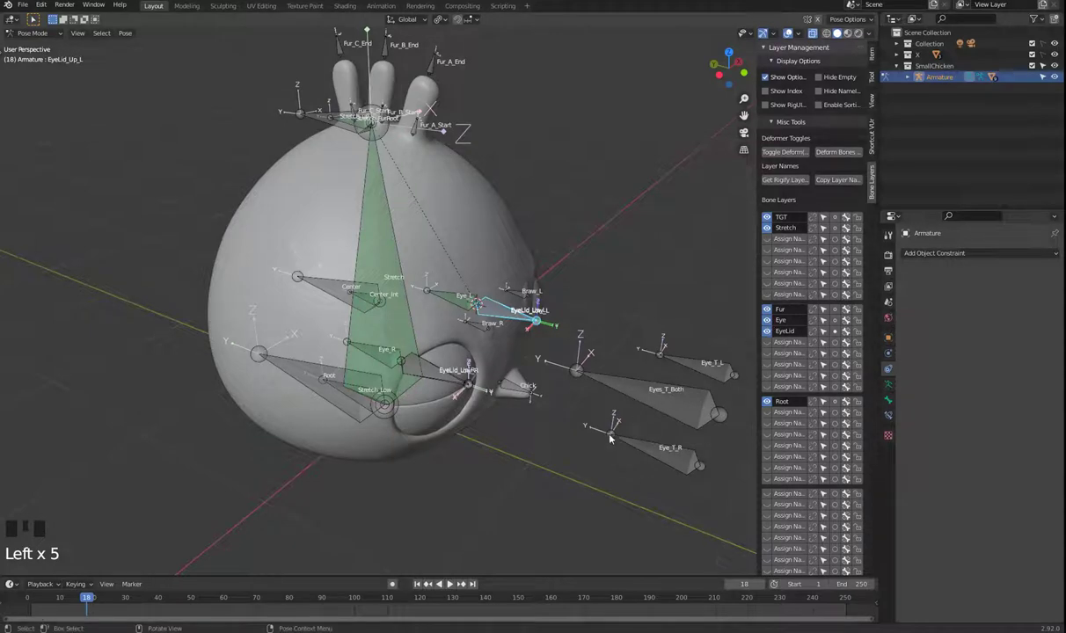
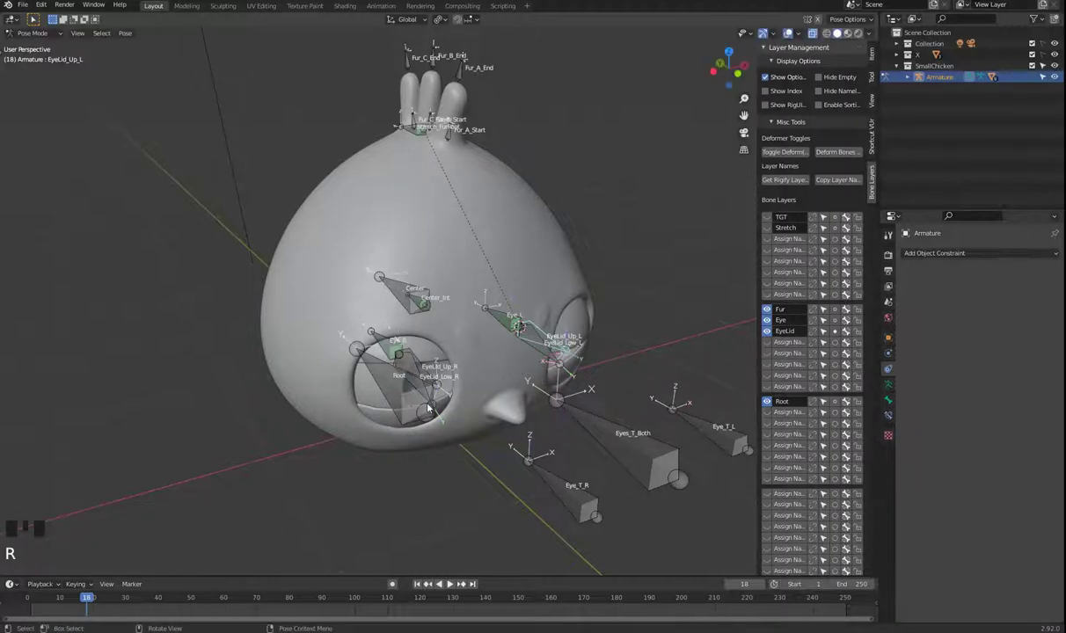
Undo the test rotations of the right eyelid bones back to rest.
drag(451, 416, 532, 410)
key(ctrl+z)
key(ctrl+z)
key(ctrl+z)
drag(484, 419, 470, 408)
key(ctrl+z)
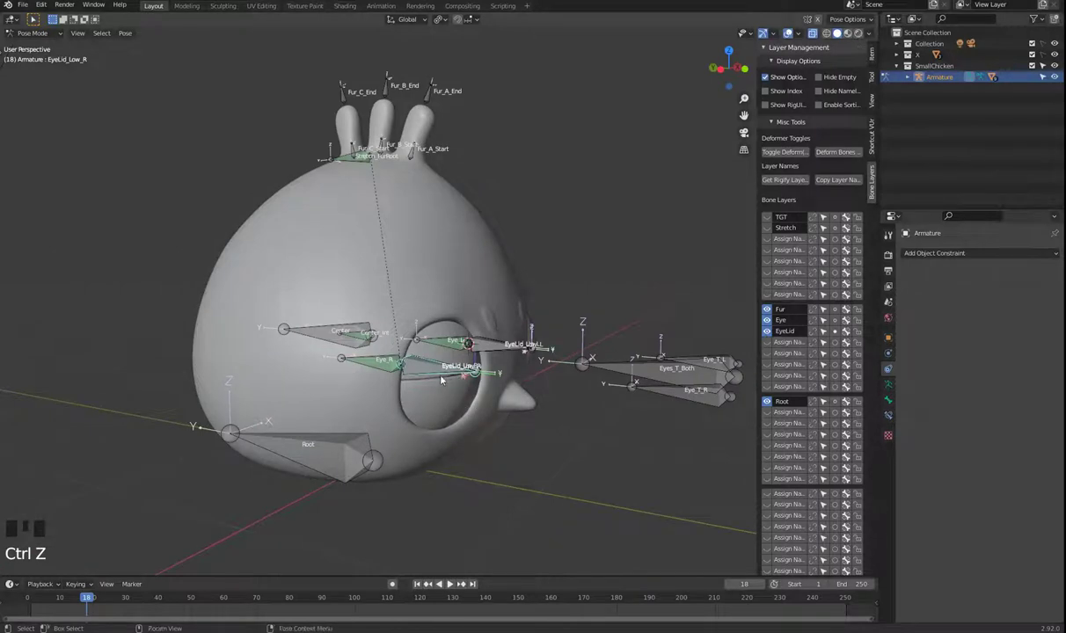
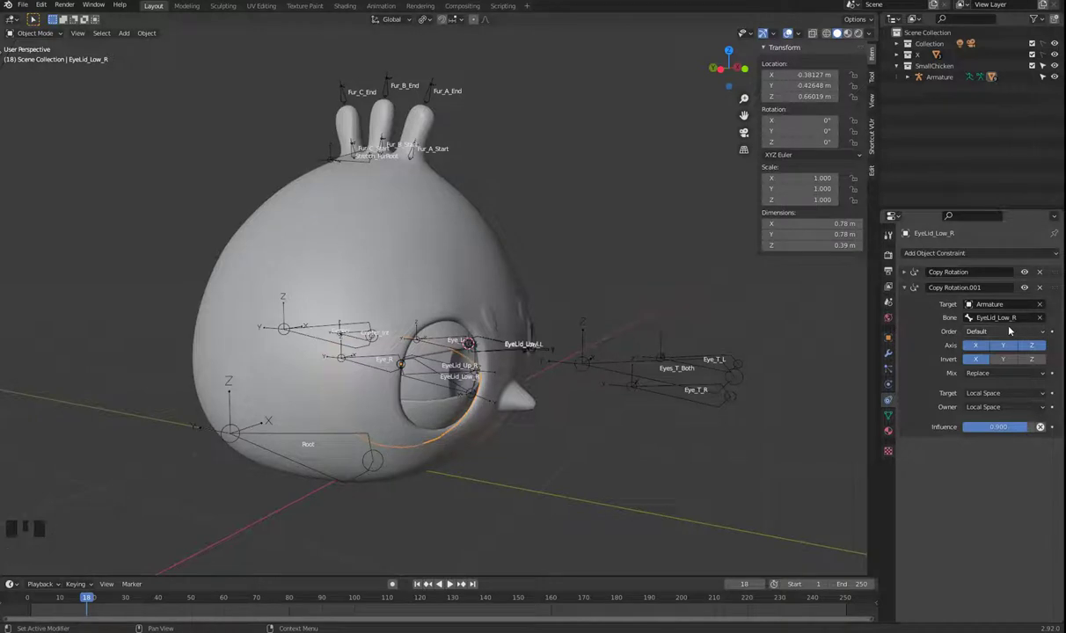
Retarget EyeLid_Up_R's Copy Rotation.001 to bone EyeLid_Up_R.
click(448, 333)
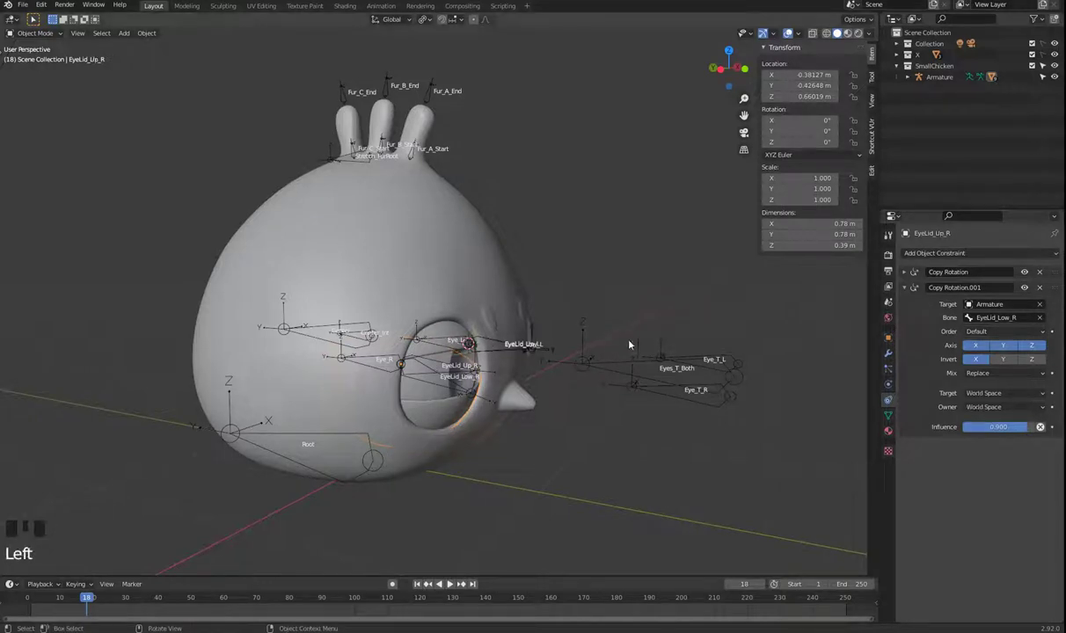
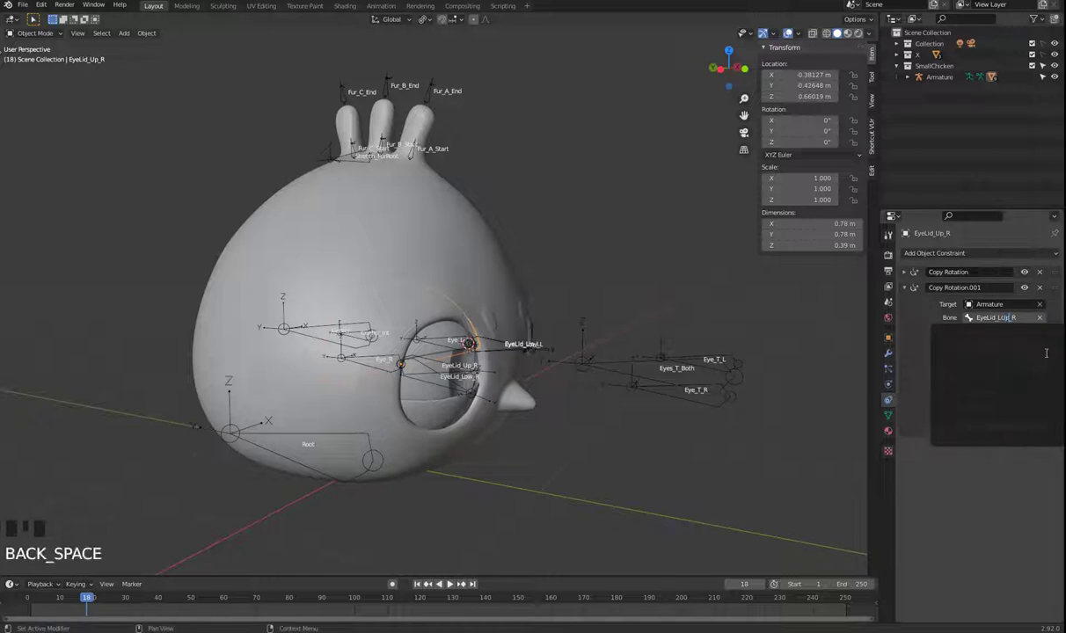
key(BackSpace)
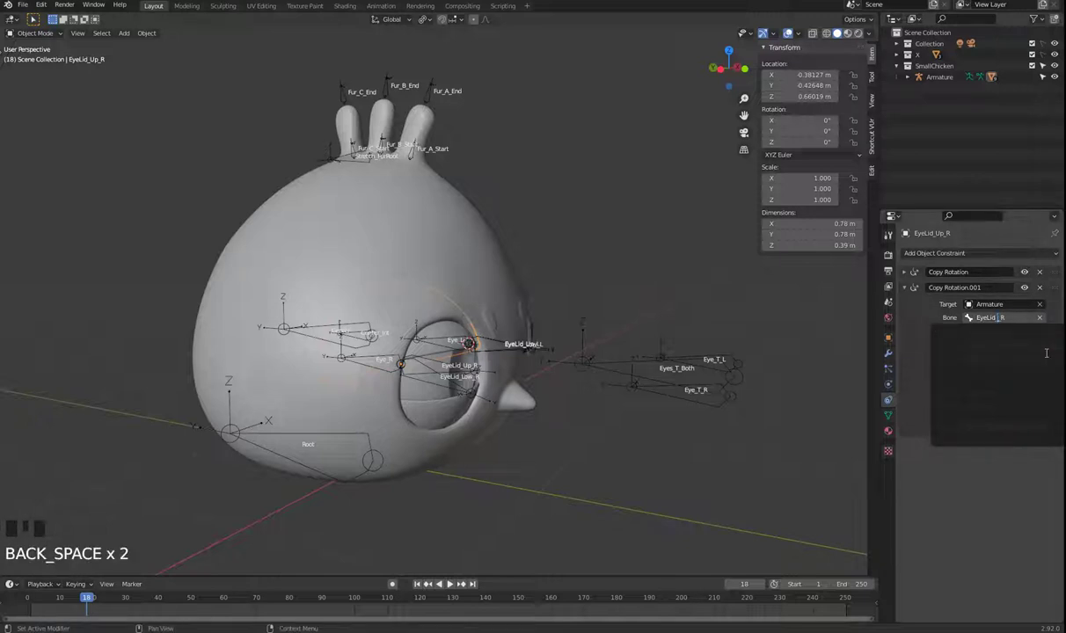
key(Delete)
key(Delete)
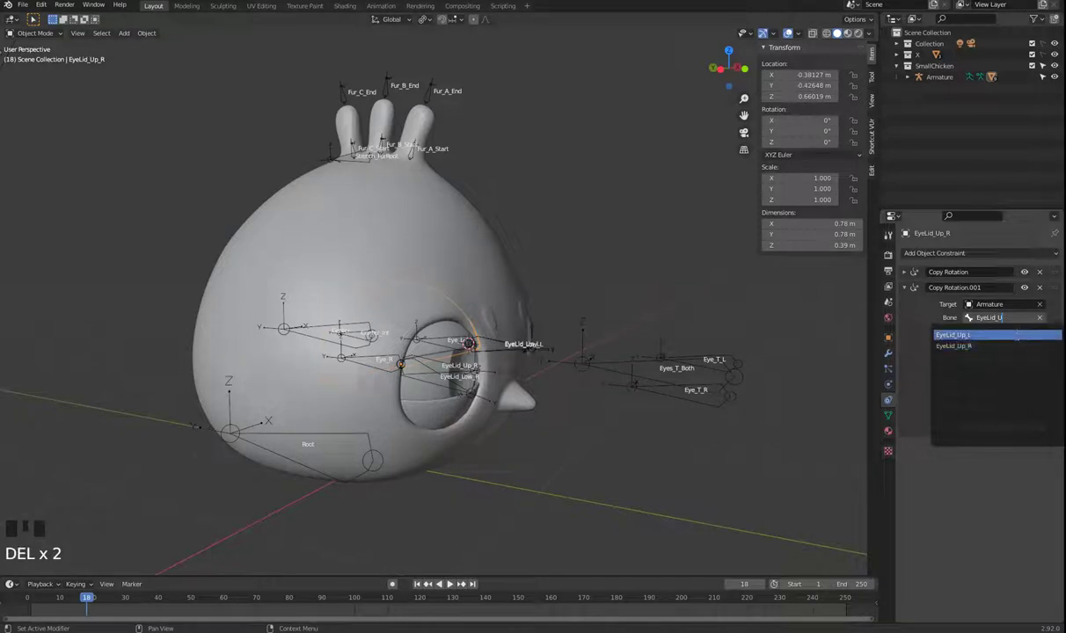
click(445, 369)
Enter Pose Mode on the Armature, clear all bone rotations with Alt+R, and frame the whole chicken.
click(447, 363)
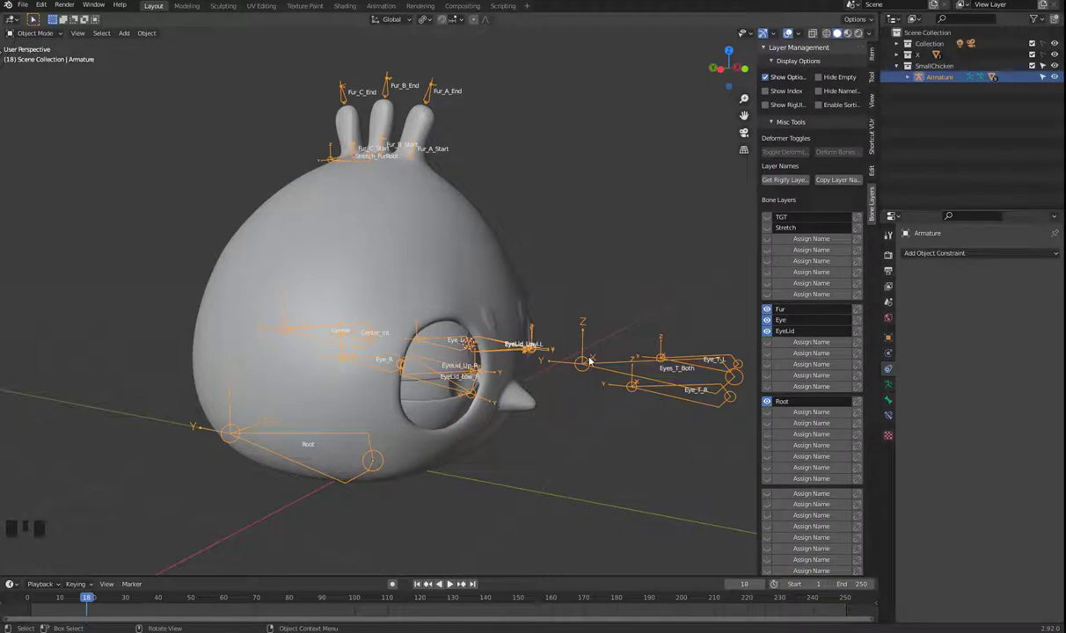
key(Tab)
key(a)
key(alt+r)
scroll(down, 3)
drag(574, 447, 491, 425)
drag(489, 425, 476, 455)
drag(569, 472, 587, 494)
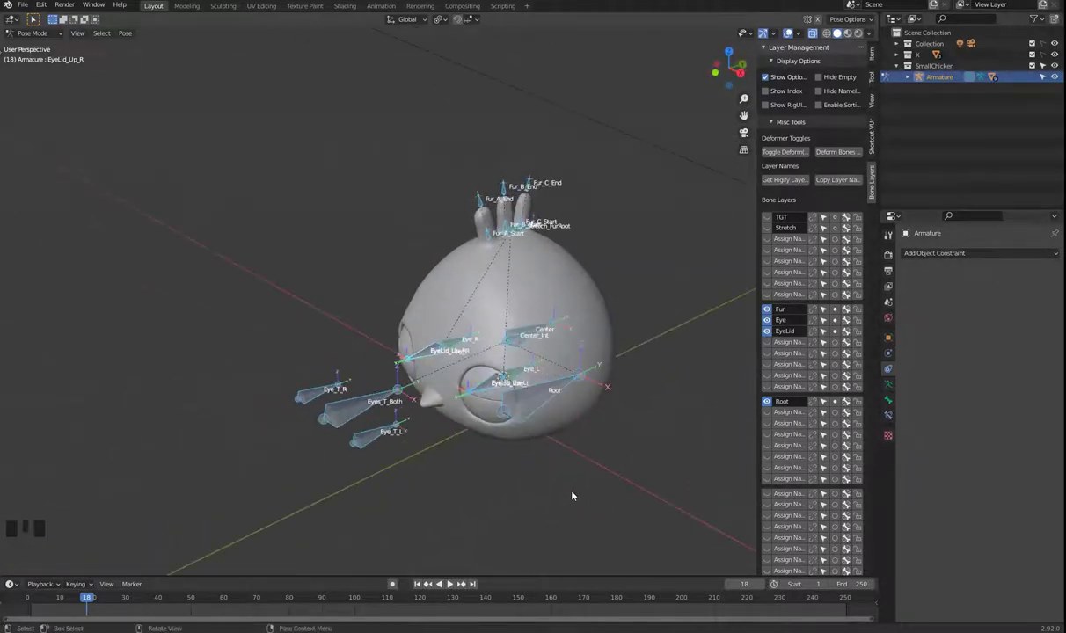